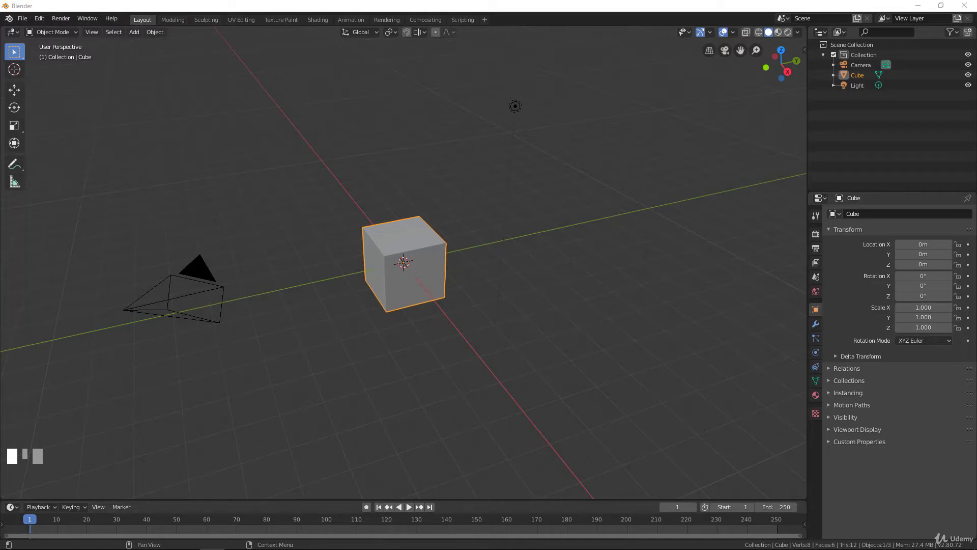
# - Delete the Camera and Light so the default cube is the only object left
pyautogui.scroll(-3)
pyautogui.scroll(3)
pyautogui.moveTo(354, 300); pyautogui.dragTo(331, 321)
pyautogui.click(330, 321)
pyautogui.click(552, 105)
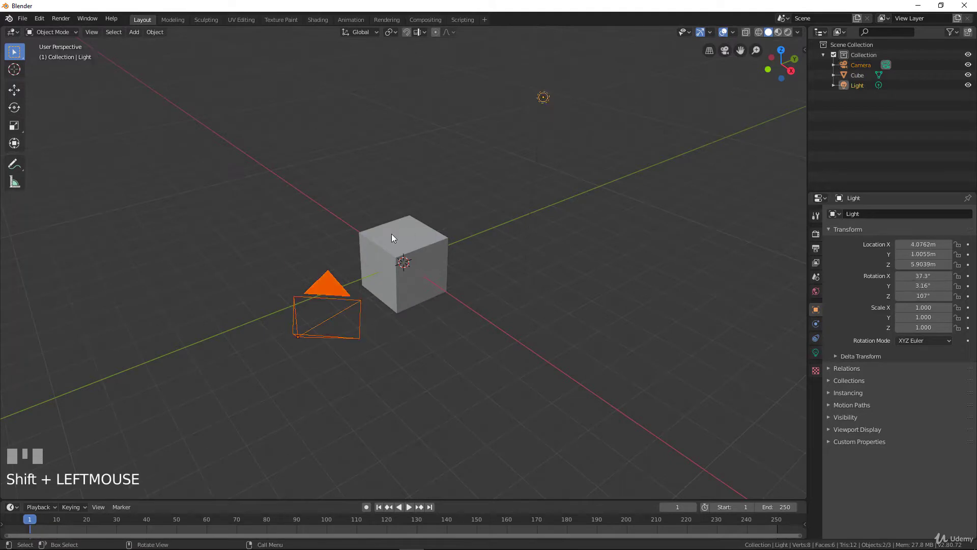
pyautogui.press('x')
# - Start a trial move of the cube with G and cancel it, leaving it at the origin
pyautogui.moveTo(396, 273); pyautogui.dragTo(413, 256)
pyautogui.scroll(3)
pyautogui.click(413, 256)
pyautogui.moveTo(403, 291); pyautogui.dragTo(548, 237)
pyautogui.press('g')
pyautogui.rightClick(547, 237)
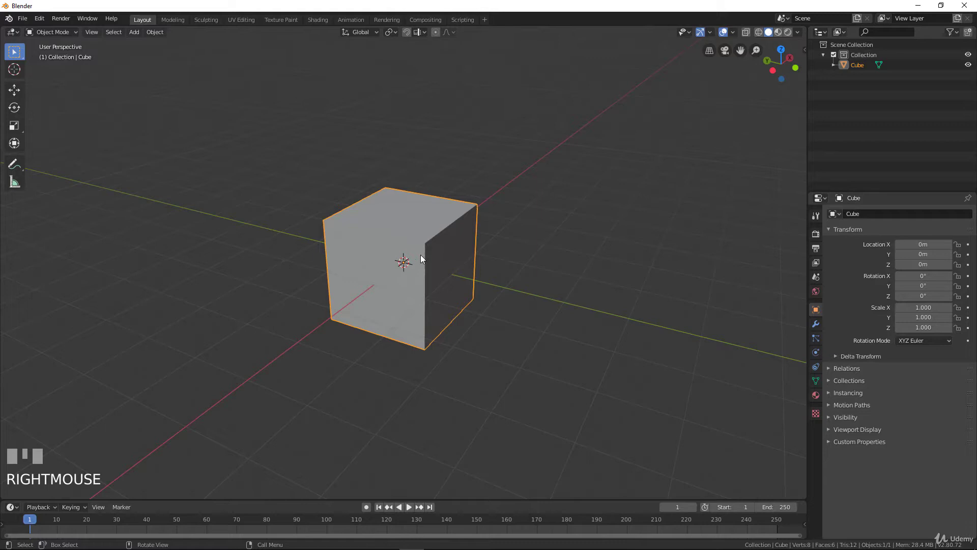
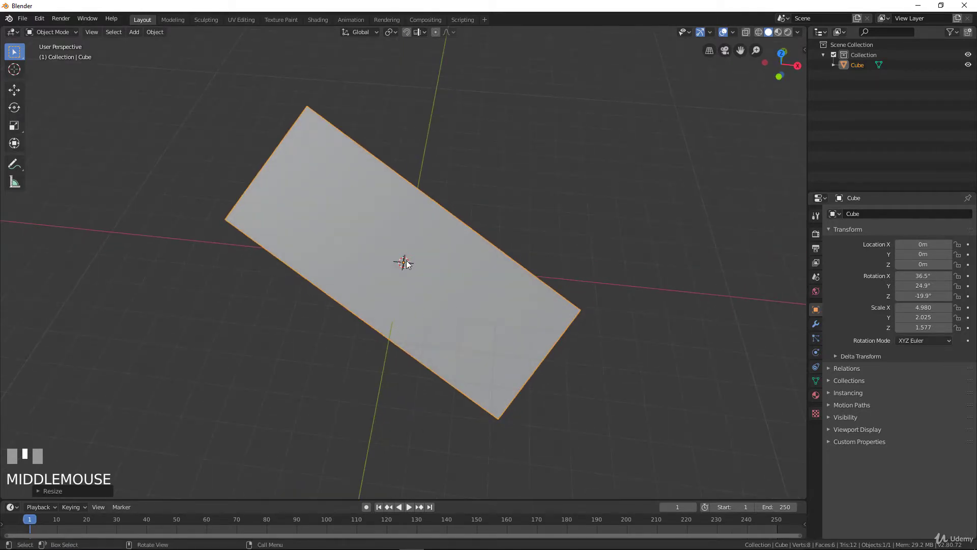
# - Delete the stretched, tilted cube, leaving the scene empty
pyautogui.press('x')
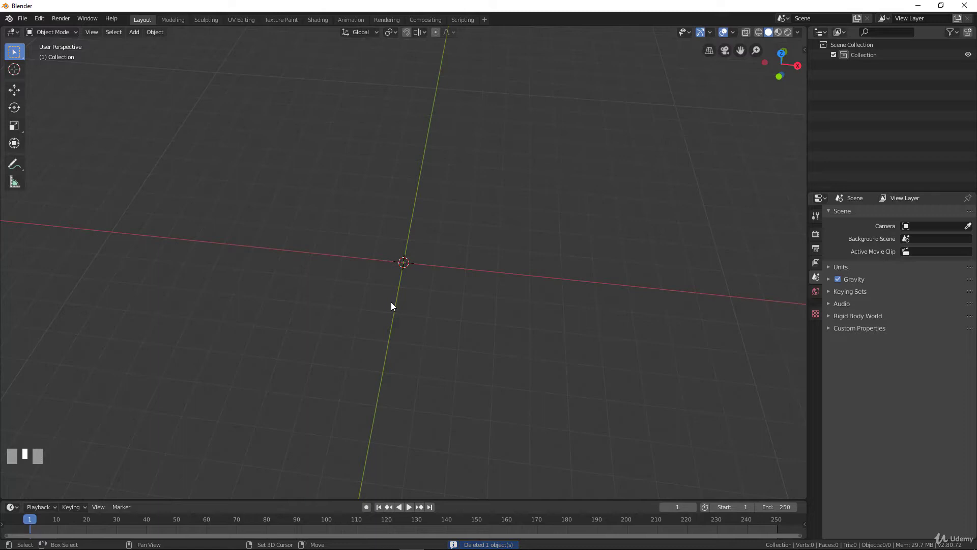
# - Add a Suzanne monkey head mesh at the origin from the Shift+A add menu
pyautogui.press('shift+a')
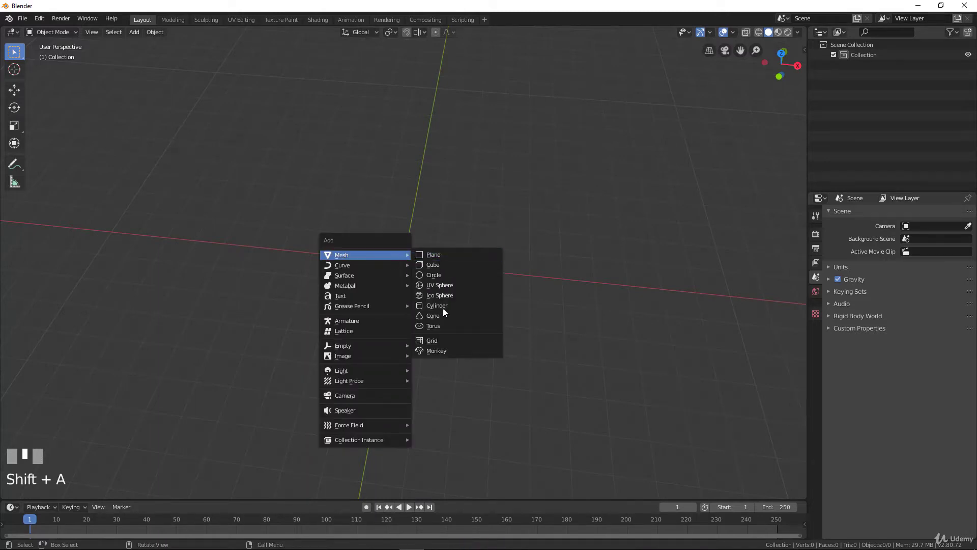
pyautogui.scroll(-3)
pyautogui.scroll(3)
pyautogui.middleClick(392, 307)
pyautogui.scroll(3)
pyautogui.middleClick(396, 294)
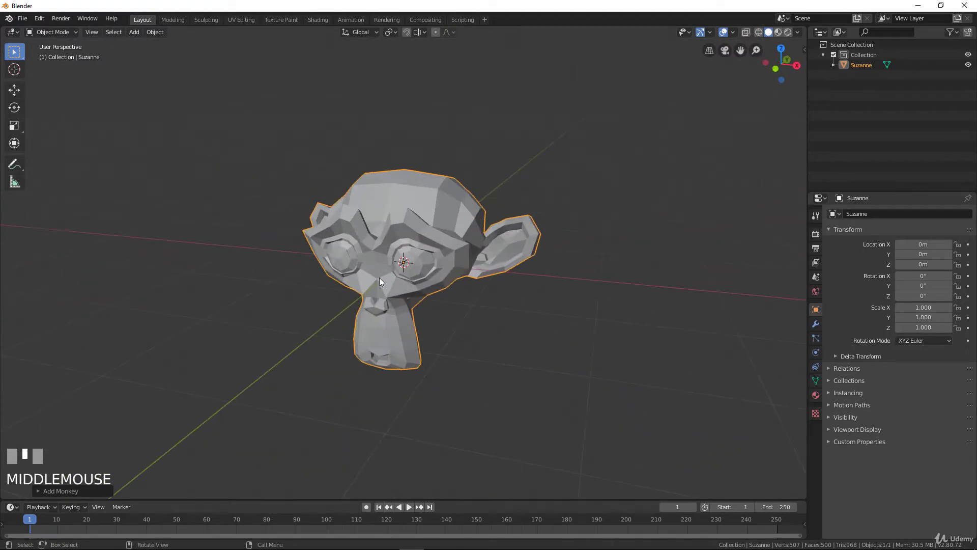
# - Switch the view to orthographic and toggle the head into Edit Mode
pyautogui.press('KP_5')
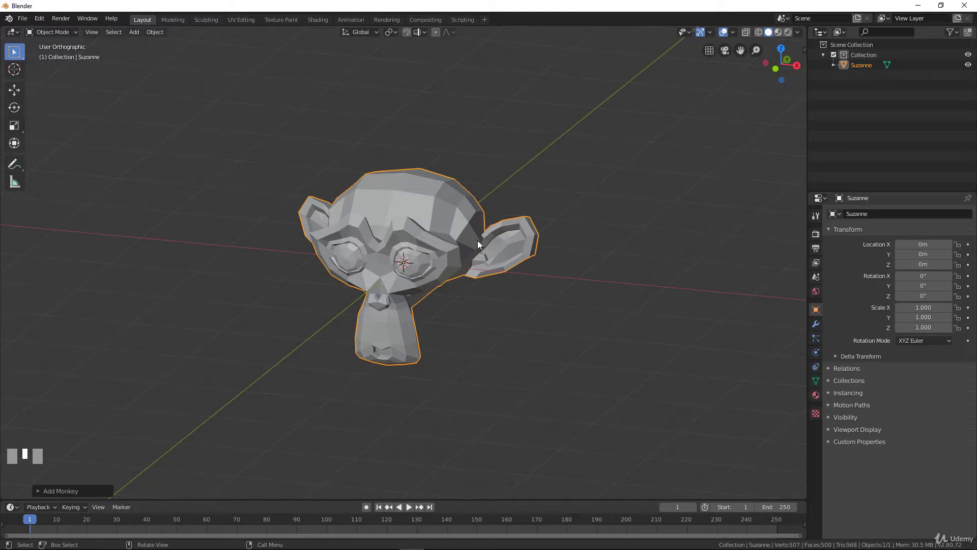
pyautogui.middleClick(445, 255)
pyautogui.press('Tab')
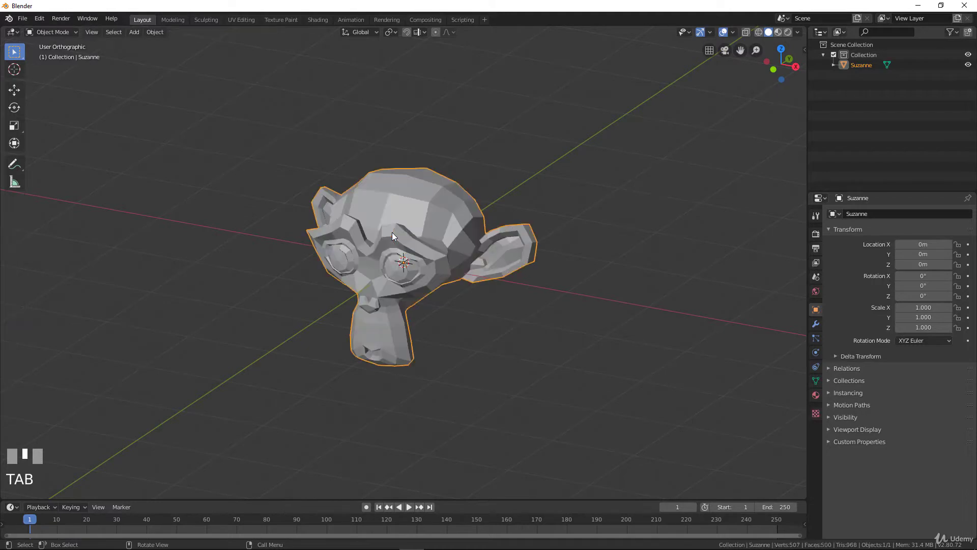
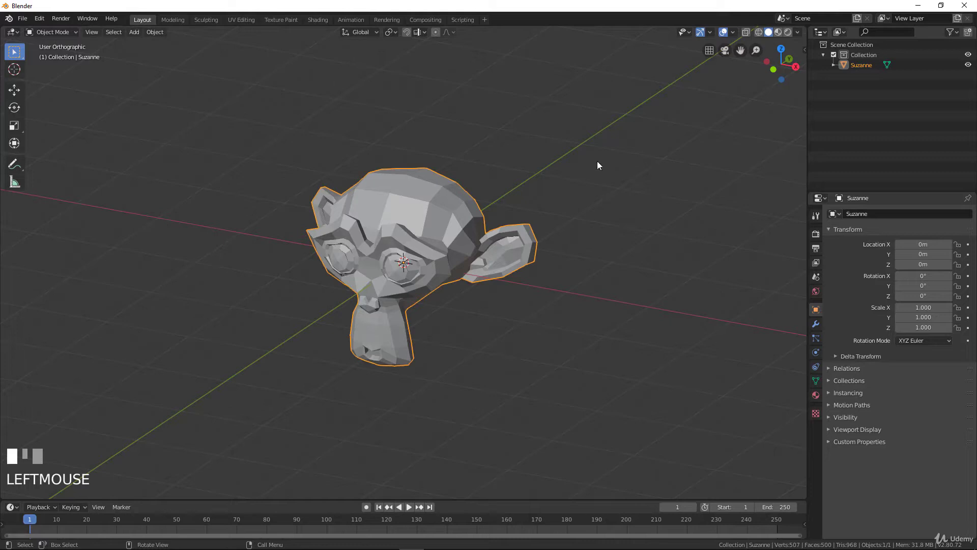
pyautogui.press('ctrl+Tab')
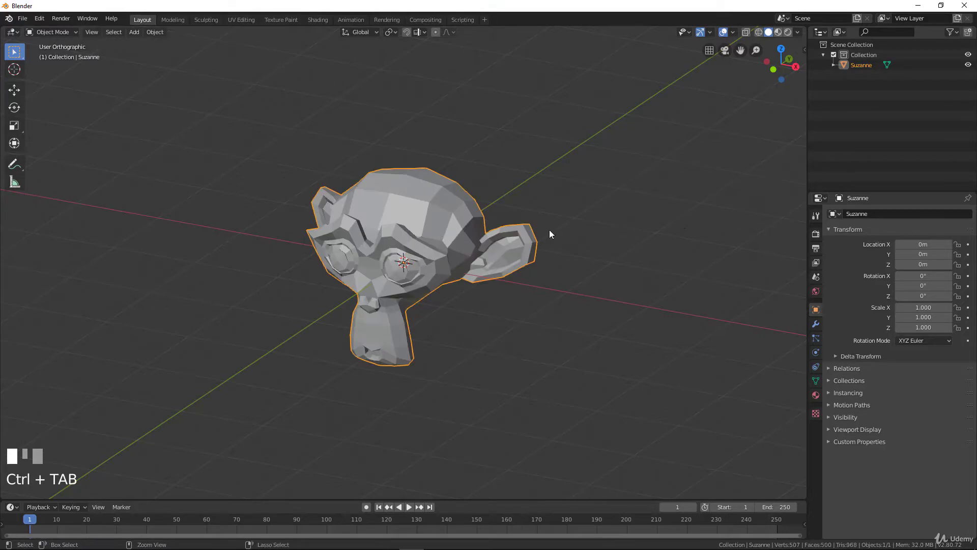
pyautogui.scroll(3)
pyautogui.scroll(-3)
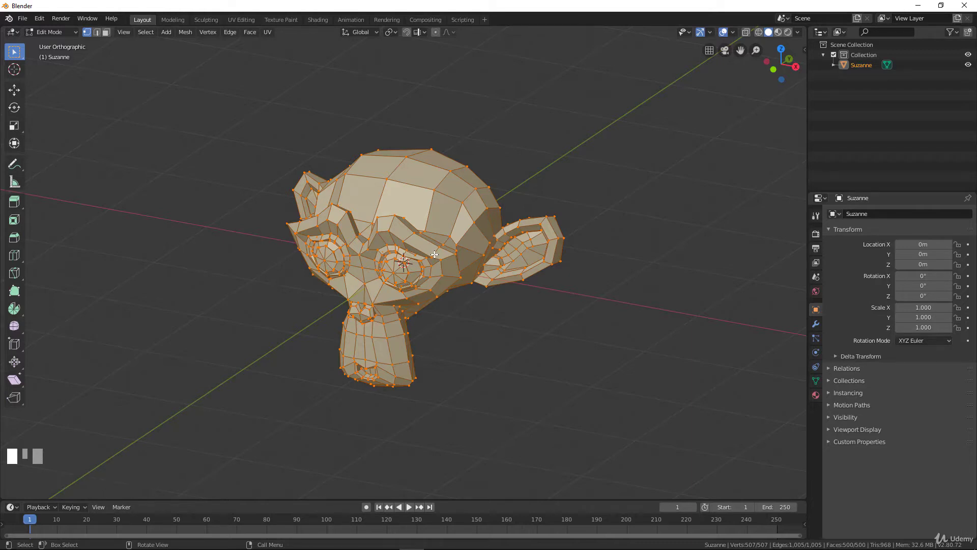
pyautogui.moveTo(427, 243); pyautogui.dragTo(349, 167)
pyautogui.scroll(3)
pyautogui.click(350, 167)
pyautogui.moveTo(313, 218); pyautogui.dragTo(436, 205)
pyautogui.click(436, 206)
pyautogui.click(407, 247)
pyautogui.click(331, 226)
pyautogui.click(356, 181)
pyautogui.click(289, 166)
pyautogui.moveTo(263, 203); pyautogui.dragTo(306, 188)
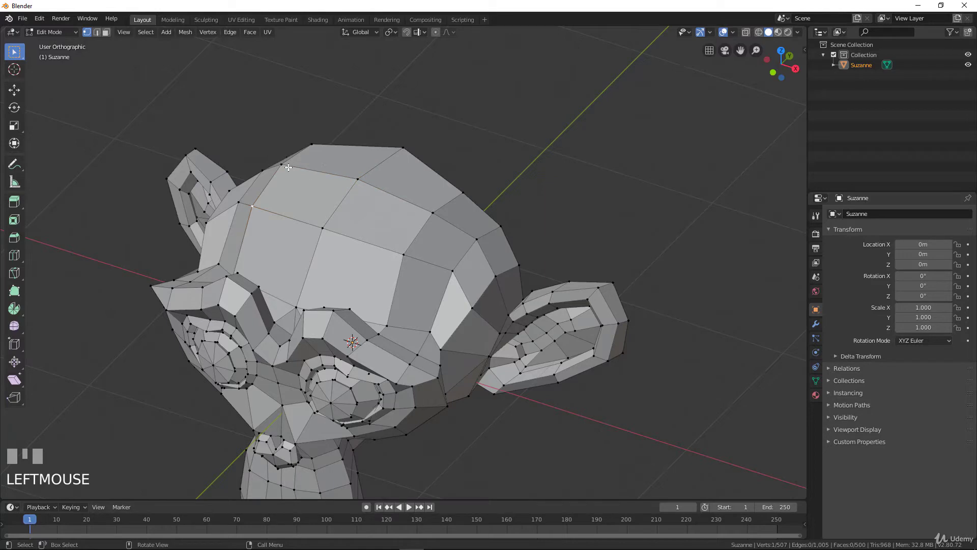
pyautogui.click(289, 165)
pyautogui.click(357, 177)
pyautogui.click(441, 213)
pyautogui.click(280, 157)
pyautogui.moveTo(345, 170); pyautogui.dragTo(360, 186)
pyautogui.click(361, 185)
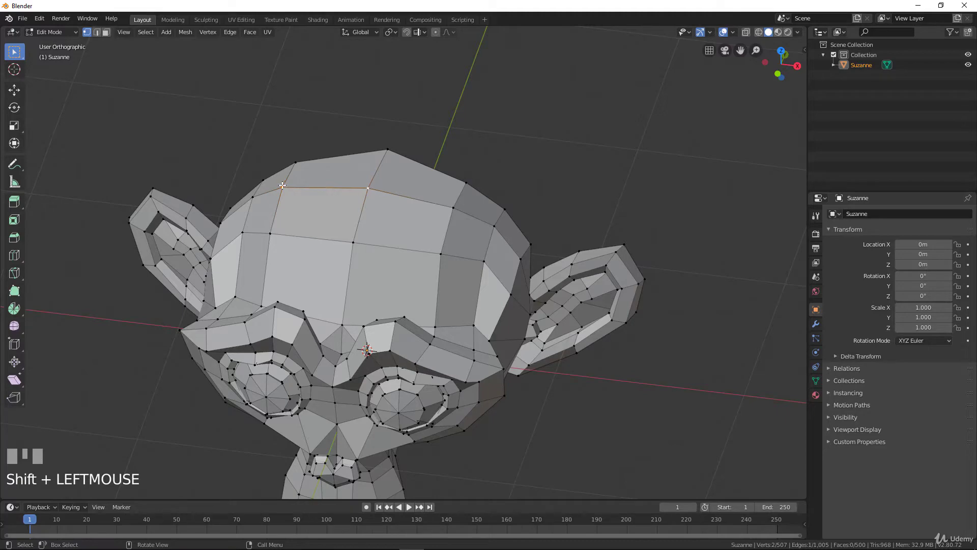
pyautogui.moveTo(379, 209); pyautogui.dragTo(327, 229)
pyautogui.moveTo(327, 228); pyautogui.dragTo(291, 221)
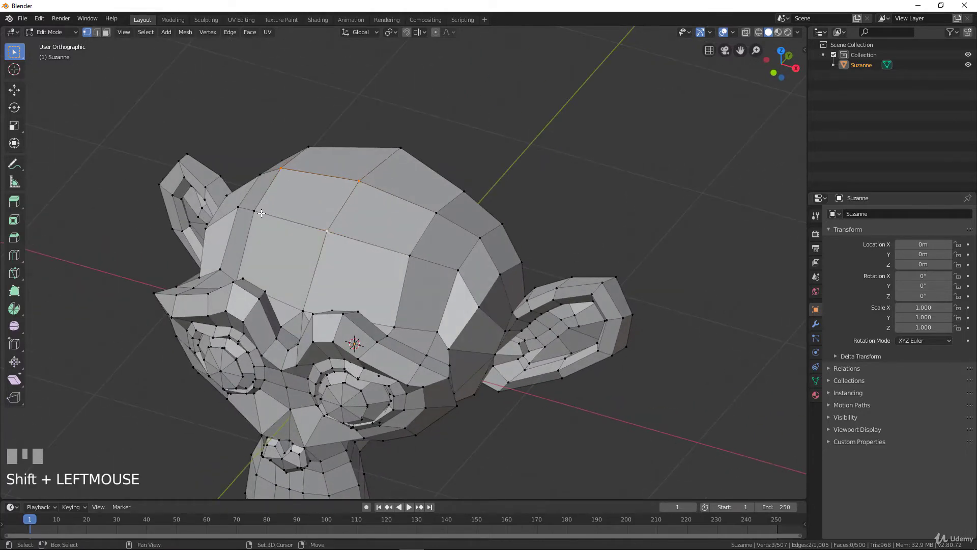
pyautogui.click(258, 209)
pyautogui.moveTo(363, 204); pyautogui.dragTo(398, 292)
pyautogui.scroll(3)
pyautogui.click(373, 257)
pyautogui.scroll(3)
pyautogui.click(387, 204)
pyautogui.moveTo(333, 182); pyautogui.dragTo(338, 204)
pyautogui.moveTo(382, 250); pyautogui.dragTo(29, 504)
pyautogui.scroll(-3)
# - Return to Object Mode, add a cylinder mesh and move it sideways along X
pyautogui.press('Tab')
pyautogui.scroll(-3)
pyautogui.press('shift+a')
pyautogui.click(39, 495)
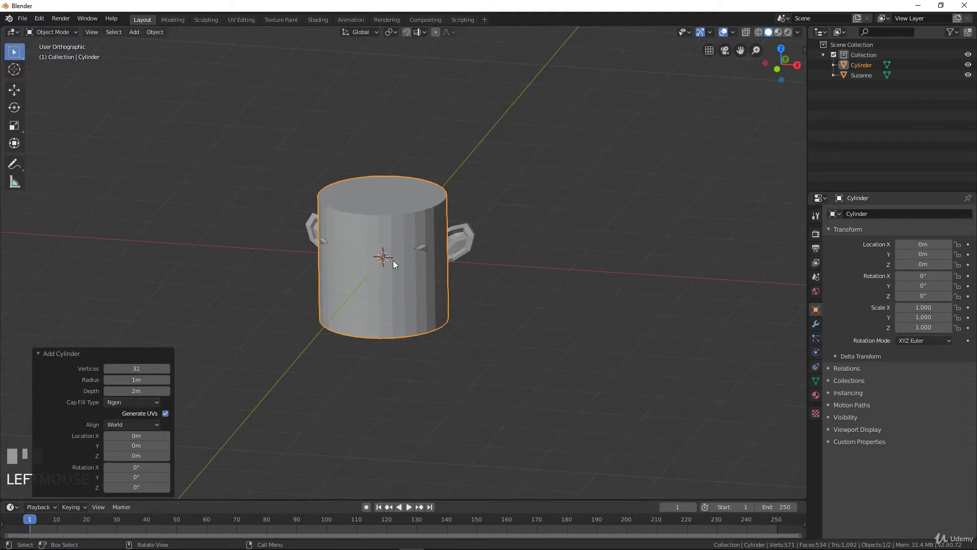
pyautogui.press('g')
pyautogui.click(601, 261)
# - Inspect the cylinder in Edit Mode, picking elements on it while orbiting
pyautogui.press('Tab')
pyautogui.scroll(3)
pyautogui.moveTo(612, 261); pyautogui.dragTo(417, 225)
pyautogui.click(416, 225)
pyautogui.click(411, 254)
pyautogui.click(426, 249)
pyautogui.click(416, 254)
pyautogui.moveTo(453, 244); pyautogui.dragTo(128, 236)
# - Delete the cylinder, leaving Suzanne as the scene's only object
pyautogui.press('Tab')
pyautogui.press('x')
pyautogui.click(128, 236)
pyautogui.moveTo(270, 282); pyautogui.dragTo(429, 299)
pyautogui.scroll(3)
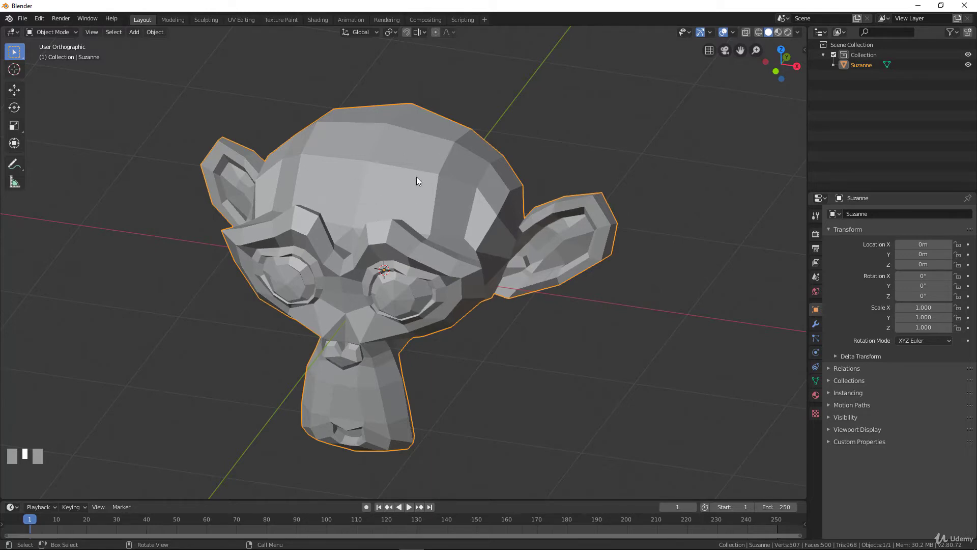
# - Enter Edit Mode on Suzanne and orbit to view the head from all sides
pyautogui.press('Tab')
pyautogui.middleClick(409, 198)
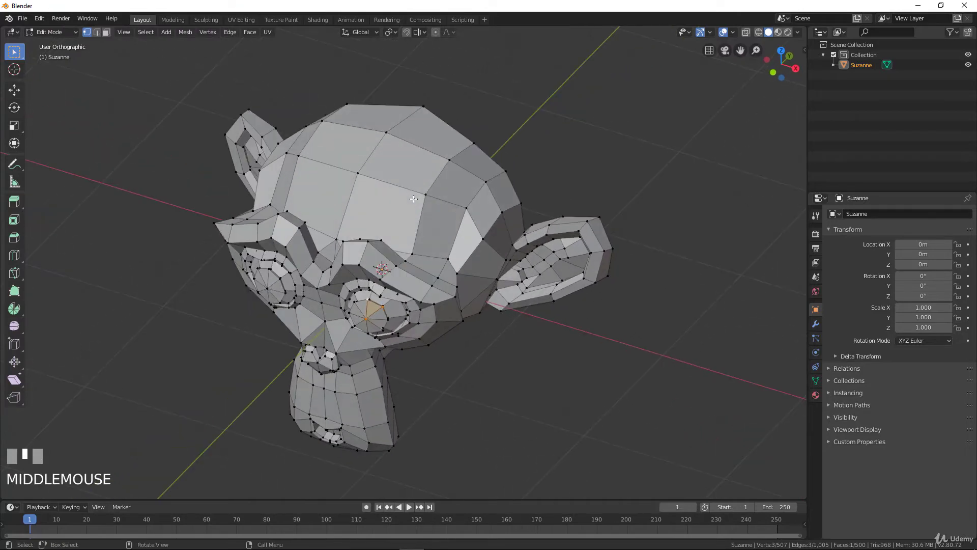
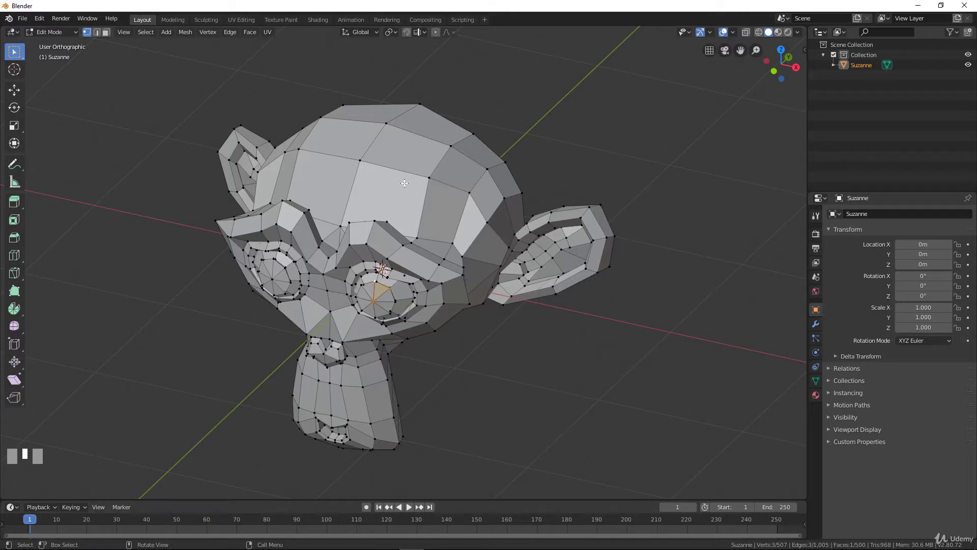
pyautogui.middleClick(447, 245)
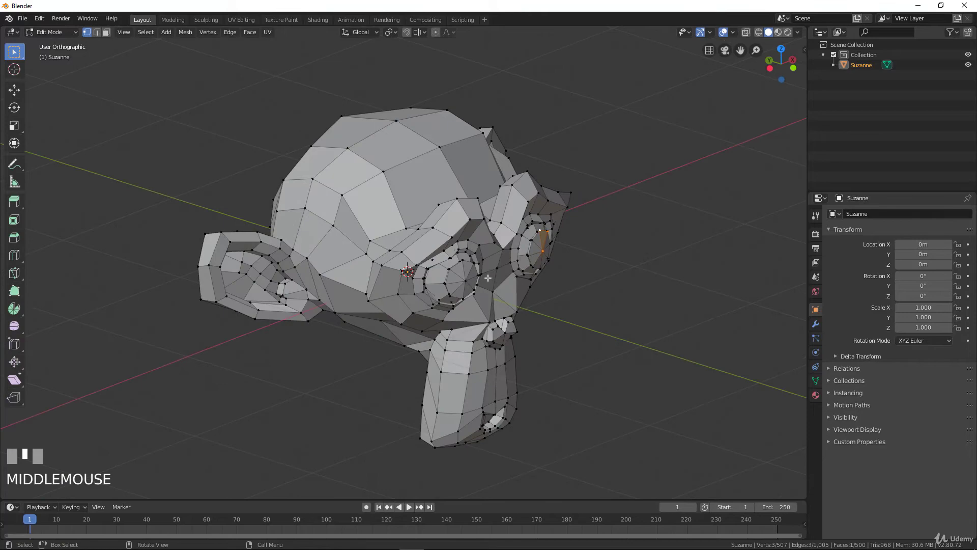
pyautogui.moveTo(313, 271); pyautogui.dragTo(468, 262)
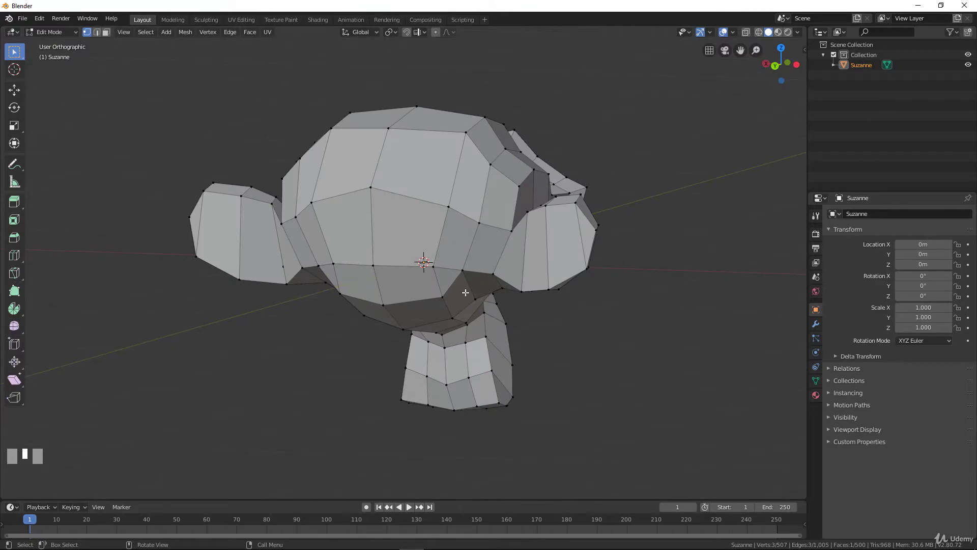
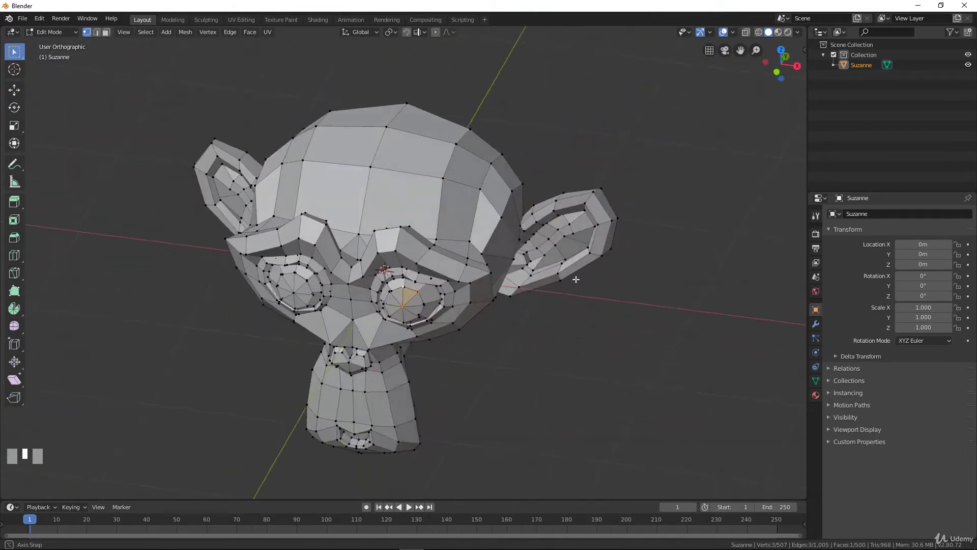
pyautogui.middleClick(458, 202)
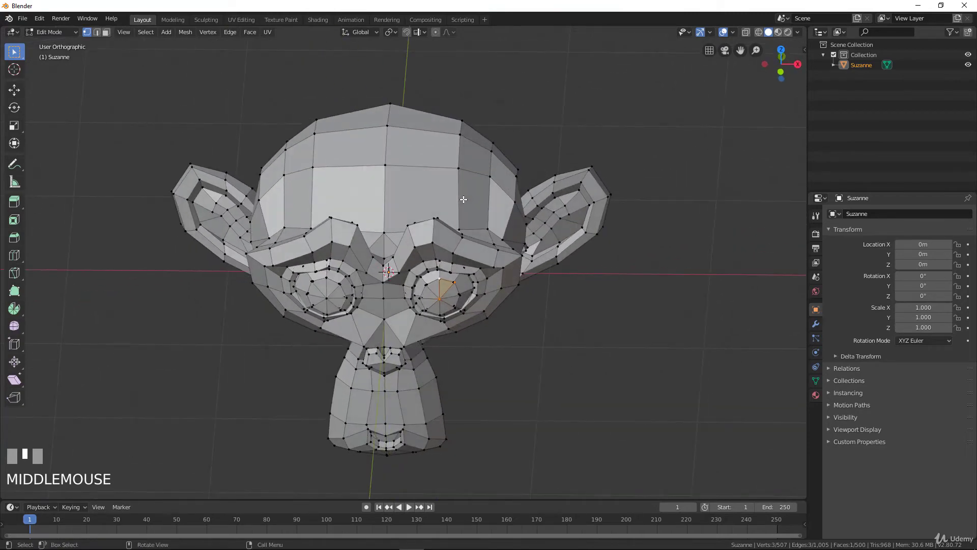
pyautogui.moveTo(464, 198); pyautogui.dragTo(387, 128)
# - Pick individual vertices across the top of the head
pyautogui.click(387, 128)
pyautogui.click(433, 190)
pyautogui.moveTo(457, 156); pyautogui.dragTo(444, 159)
pyautogui.click(364, 174)
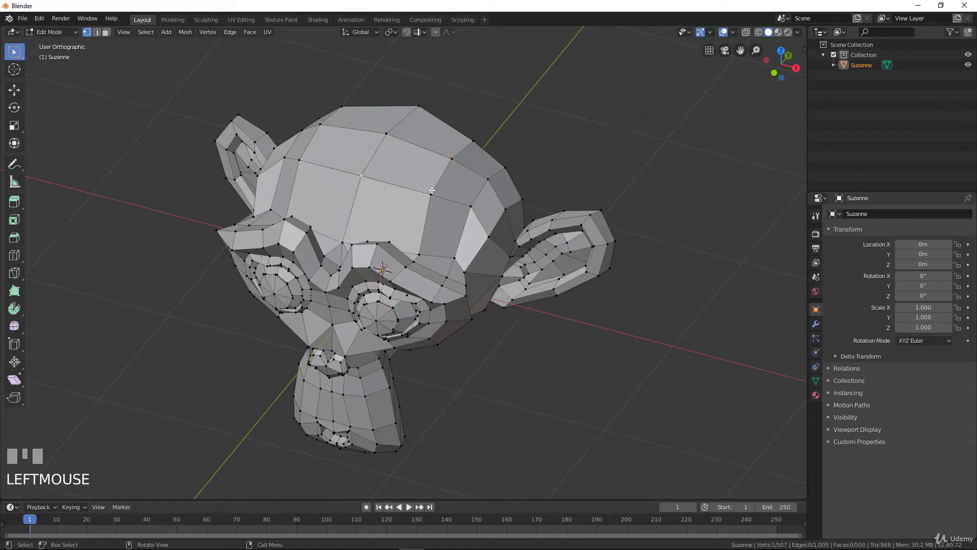
pyautogui.moveTo(429, 190); pyautogui.dragTo(427, 201)
pyautogui.click(426, 201)
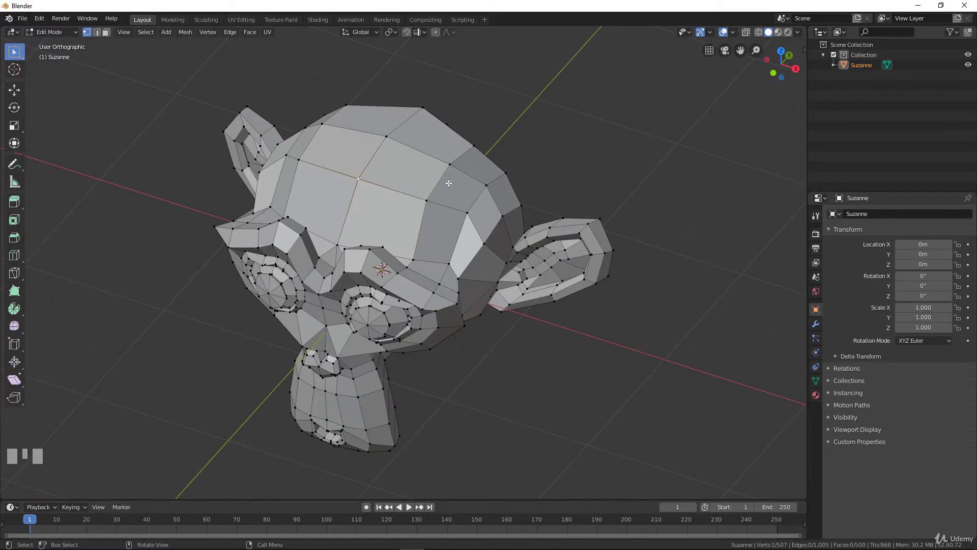
pyautogui.moveTo(427, 198); pyautogui.dragTo(435, 189)
pyautogui.click(448, 165)
pyautogui.click(385, 133)
pyautogui.click(365, 176)
pyautogui.click(426, 200)
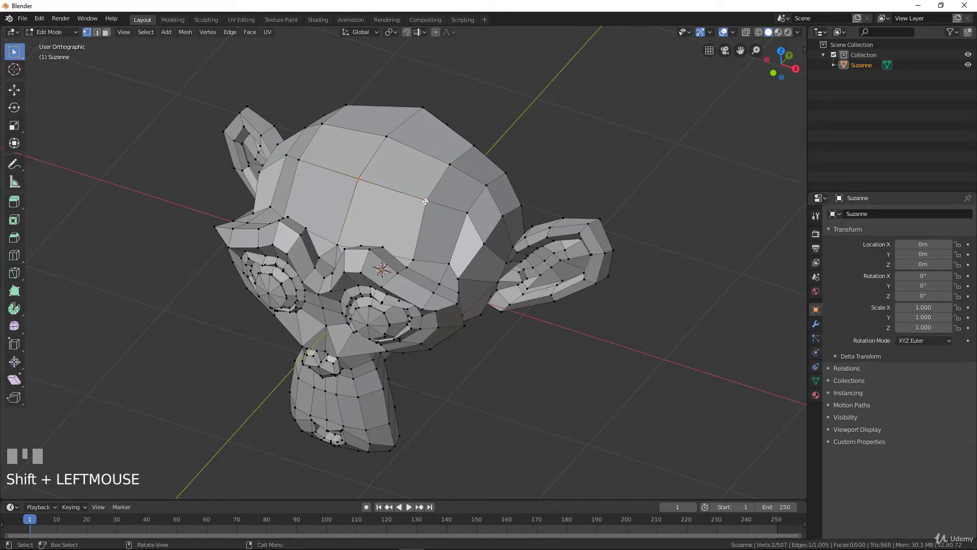
# - Continue selecting vertices along the top ridge of the head
pyautogui.moveTo(334, 160); pyautogui.dragTo(393, 132)
pyautogui.click(454, 159)
pyautogui.moveTo(430, 198); pyautogui.dragTo(386, 188)
pyautogui.moveTo(354, 173); pyautogui.dragTo(372, 154)
pyautogui.click(388, 134)
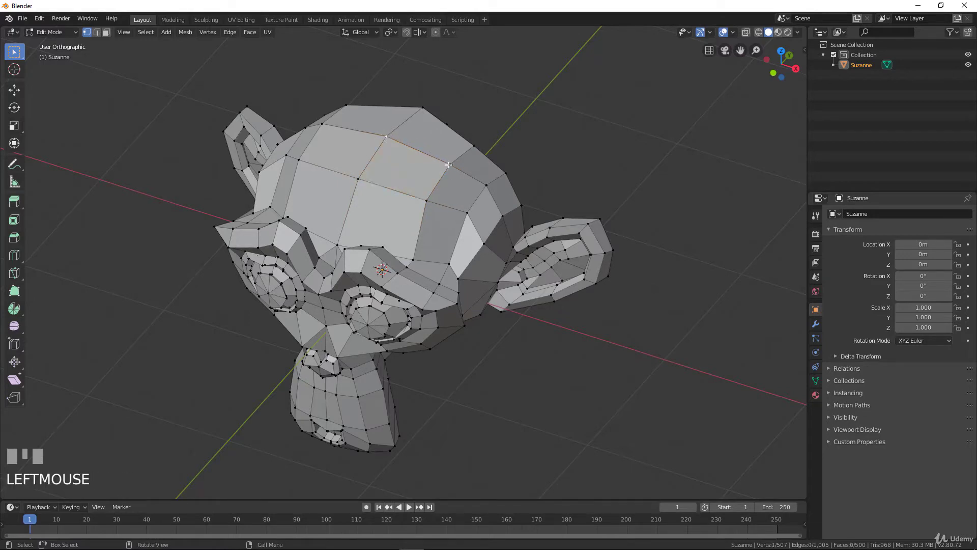
pyautogui.click(449, 163)
pyautogui.click(429, 199)
# - Deselect everything, switch to Edge Select and pick one edge on top of the head
pyautogui.press('a')
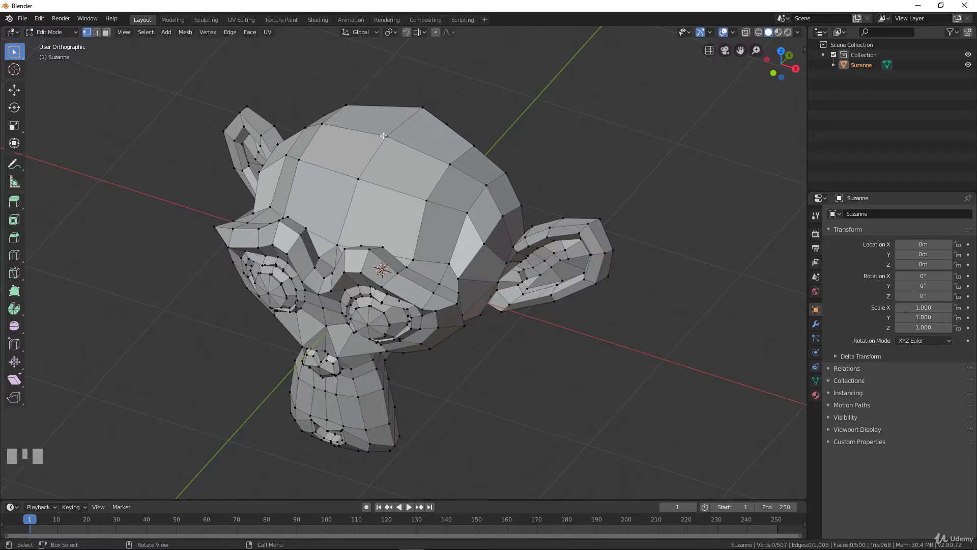
pyautogui.click(98, 35)
pyautogui.click(410, 142)
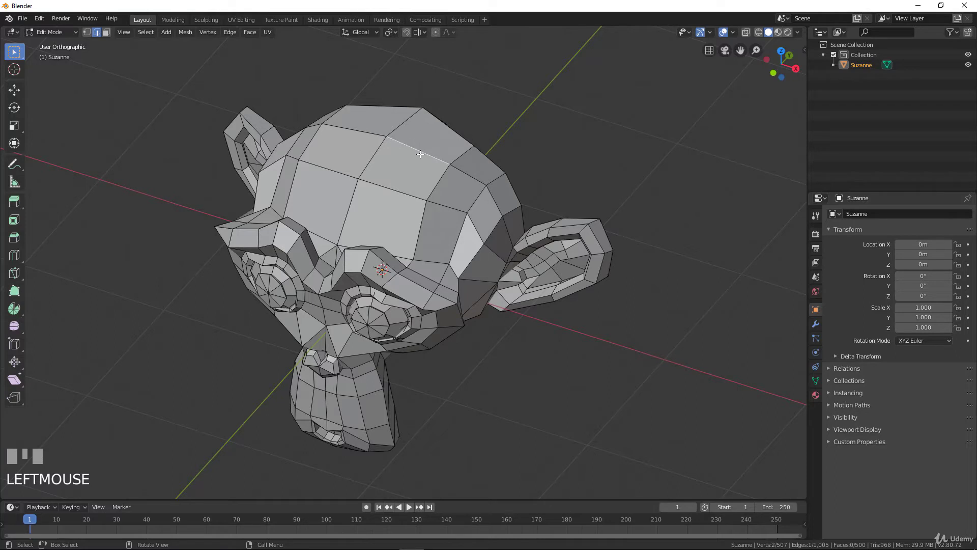
# - Start moving the selected edge, cancel the move, and switch to Face Select
pyautogui.press('g')
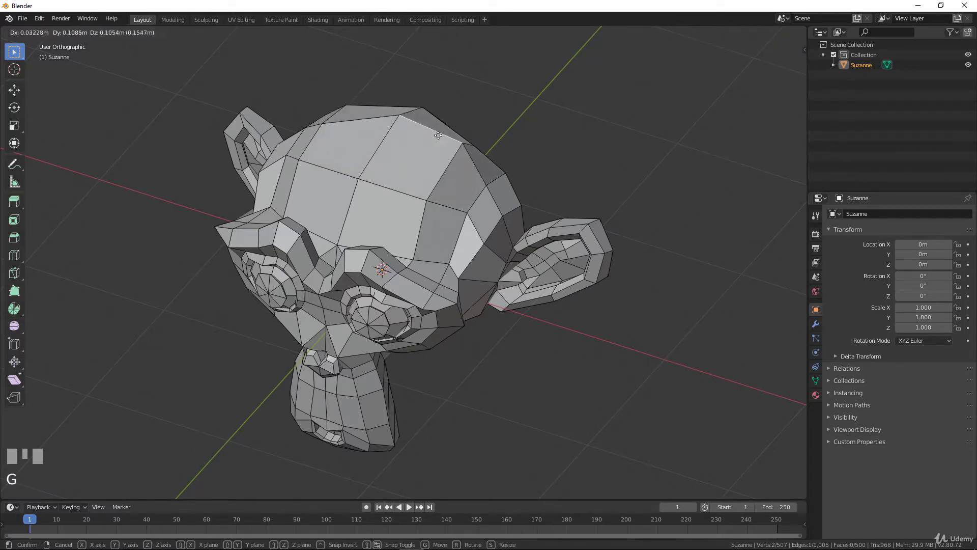
pyautogui.rightClick(433, 132)
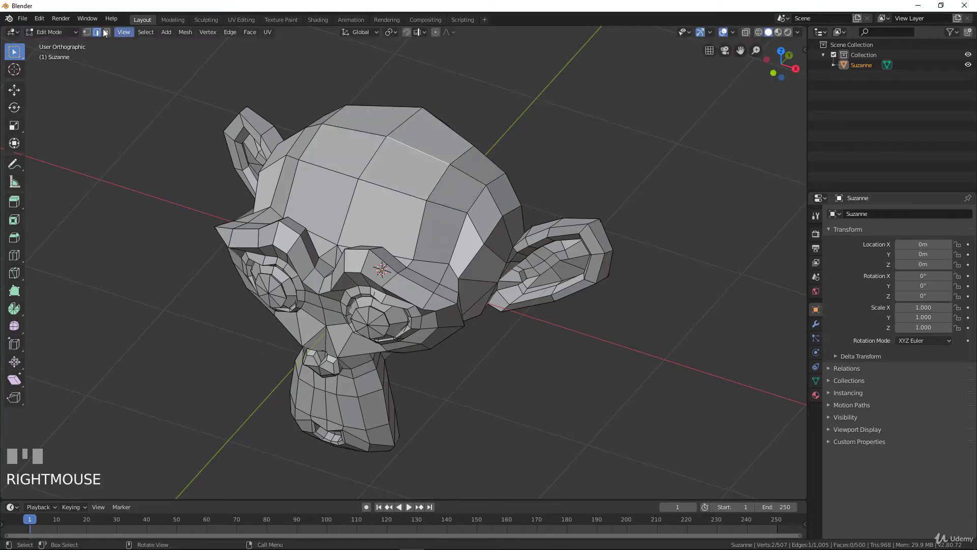
pyautogui.click(107, 35)
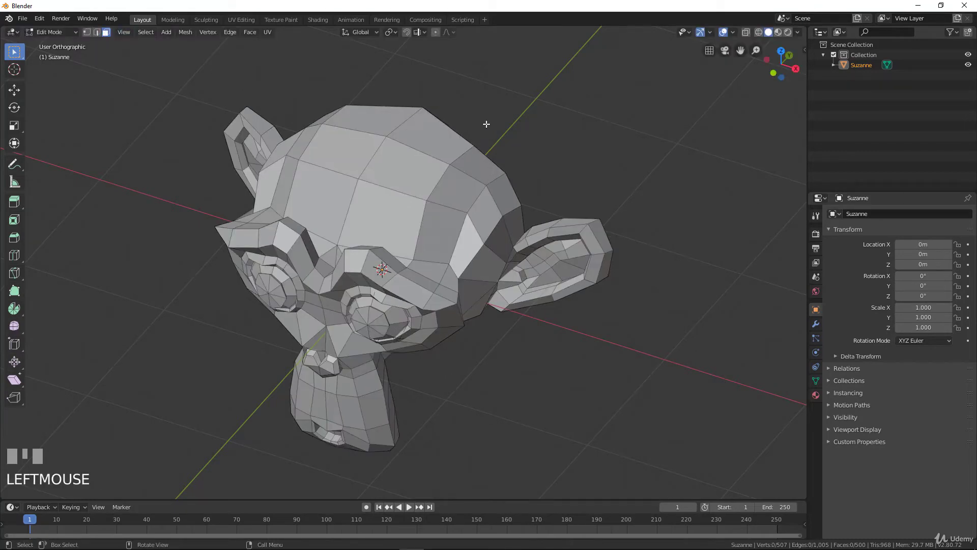
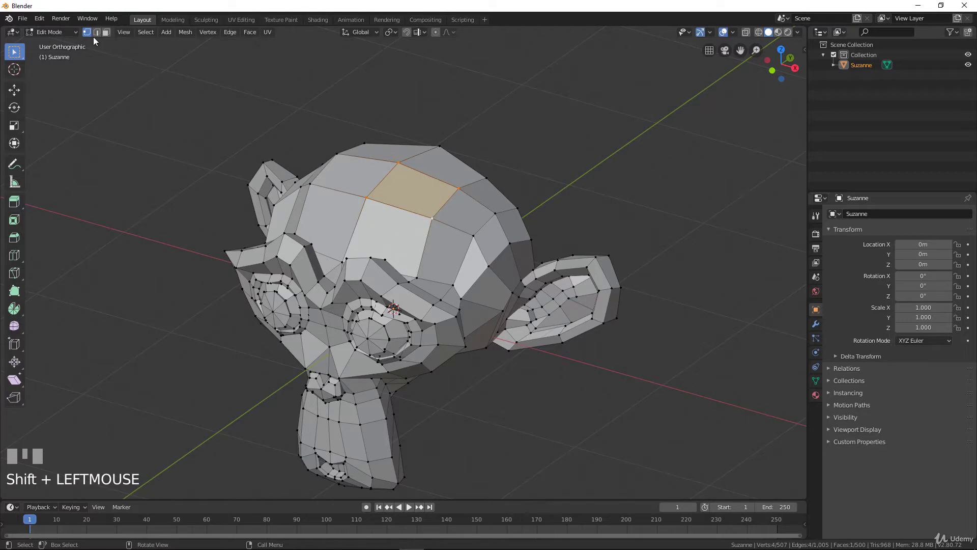
# - Deselect all, switch to Vertex Select and pick a single vertex on the head
pyautogui.press('a')
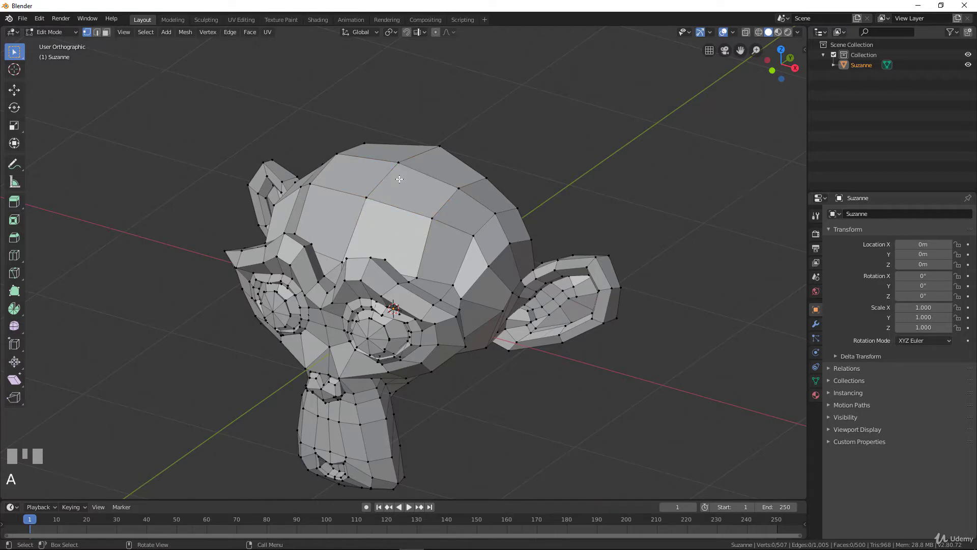
pyautogui.press('1')
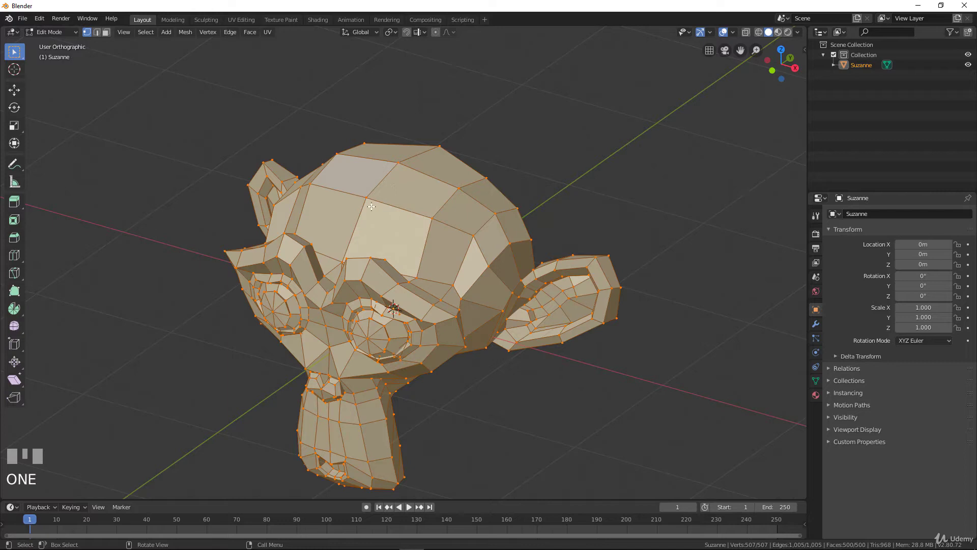
pyautogui.click(369, 195)
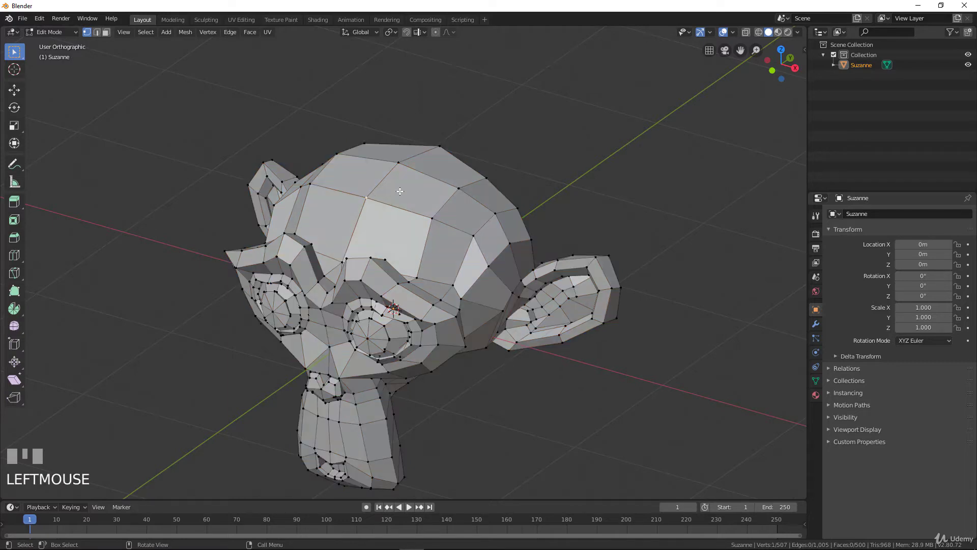
# - Cycle through Vertex, Edge and Face select modes and try picking faces down the head
pyautogui.press('1')
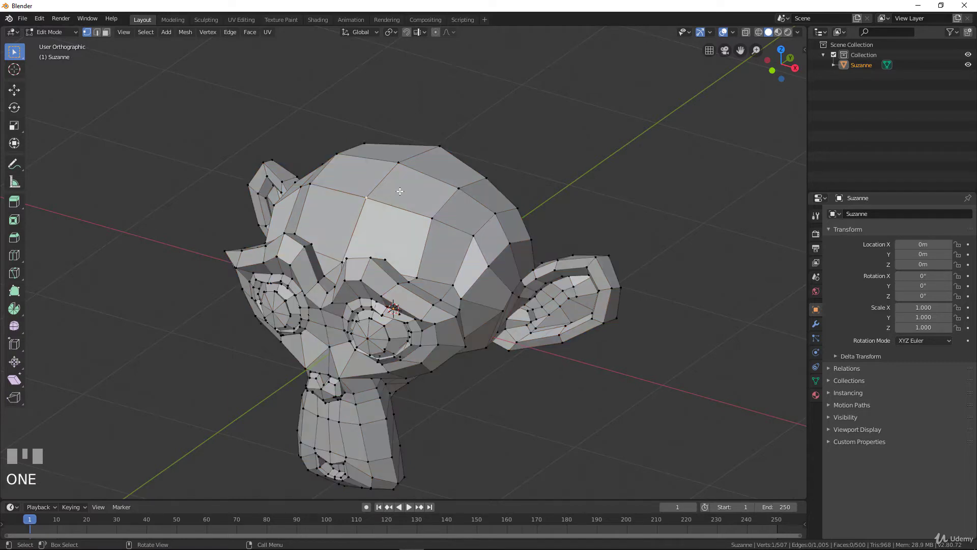
pyautogui.press('2')
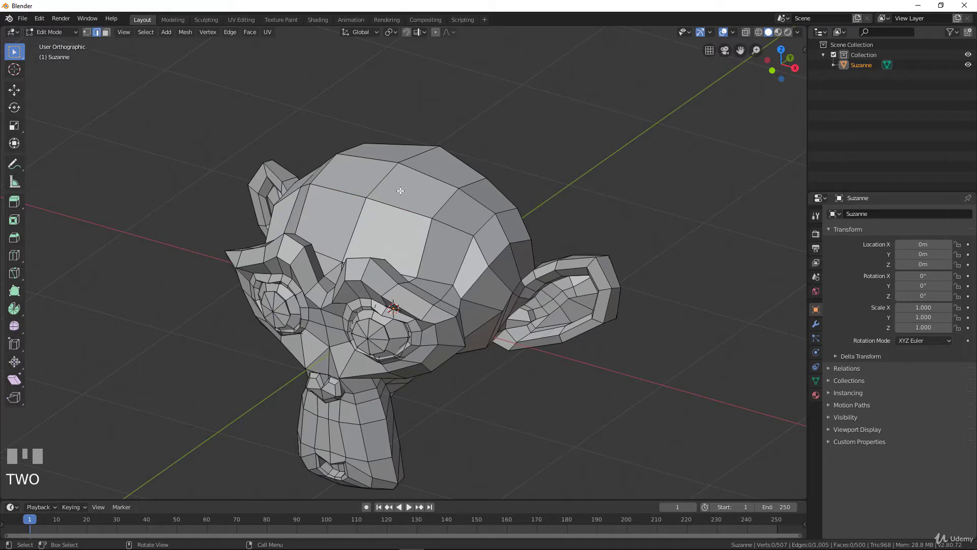
pyautogui.press('3')
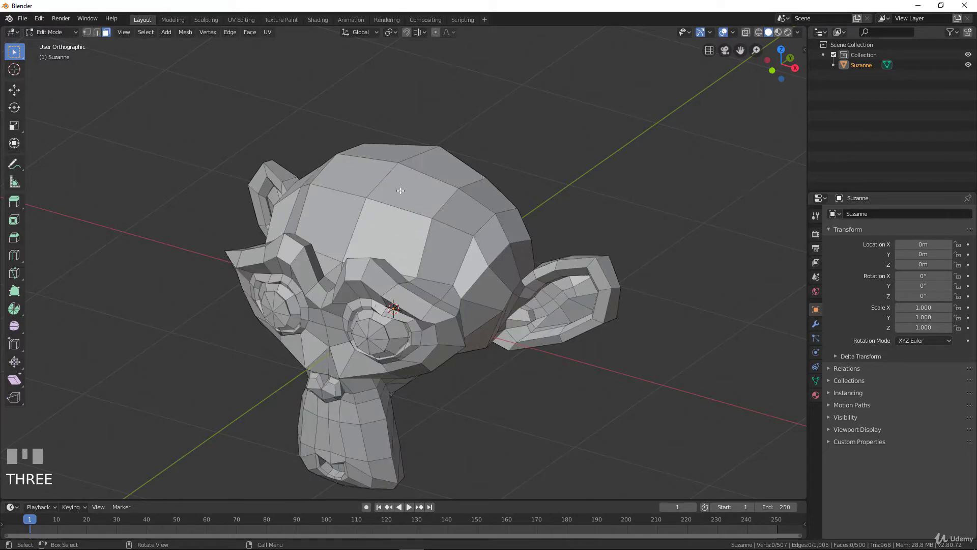
pyautogui.click(401, 189)
pyautogui.click(388, 230)
pyautogui.click(369, 285)
pyautogui.click(376, 327)
# - Orbit around the head and select a single face on its top
pyautogui.moveTo(404, 325); pyautogui.dragTo(415, 312)
pyautogui.moveTo(411, 246); pyautogui.dragTo(451, 244)
pyautogui.moveTo(454, 243); pyautogui.dragTo(448, 214)
pyautogui.moveTo(440, 203); pyautogui.dragTo(467, 214)
pyautogui.moveTo(473, 207); pyautogui.dragTo(473, 202)
pyautogui.moveTo(456, 175); pyautogui.dragTo(458, 177)
pyautogui.click(482, 197)
pyautogui.moveTo(464, 210); pyautogui.dragTo(461, 209)
pyautogui.click(433, 197)
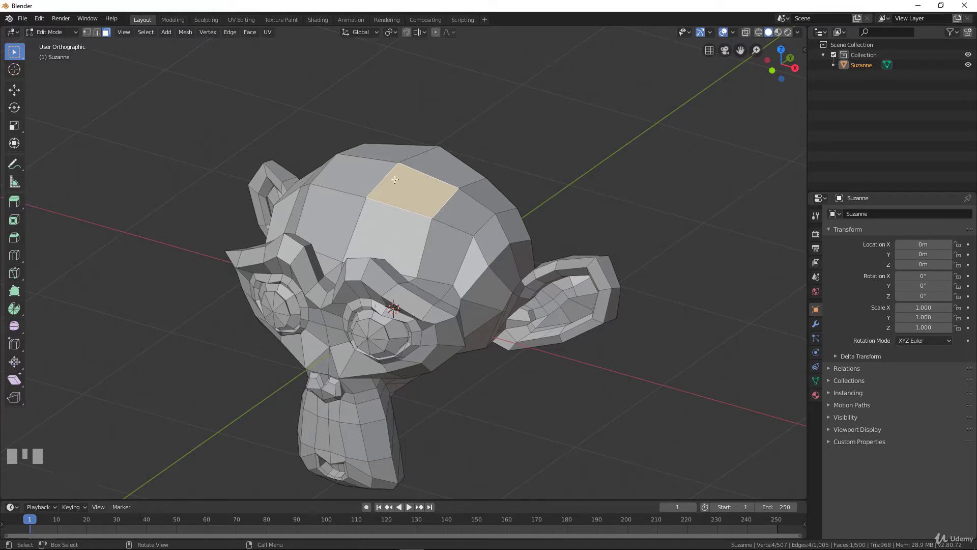
# - Cycle select modes again, cancel a trial move of the face and activate the Move tool gizmo
pyautogui.press('1')
pyautogui.press('2')
pyautogui.press('3')
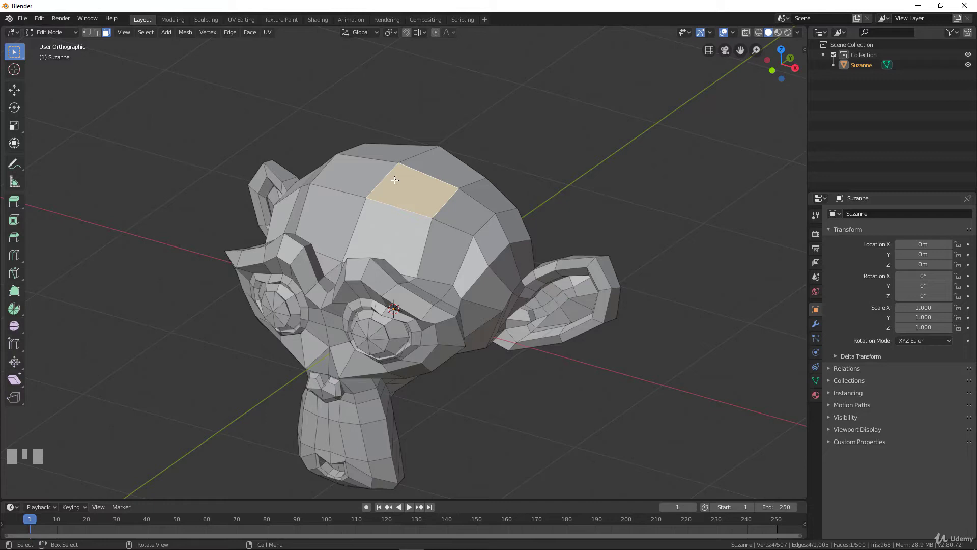
pyautogui.moveTo(396, 179); pyautogui.dragTo(378, 188)
pyautogui.press('g')
pyautogui.rightClick(378, 189)
pyautogui.click(13, 93)
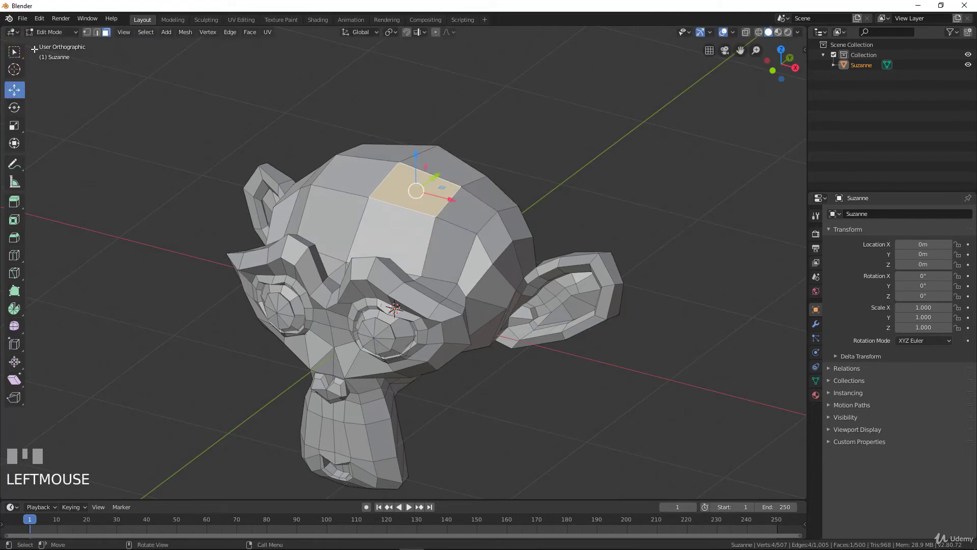
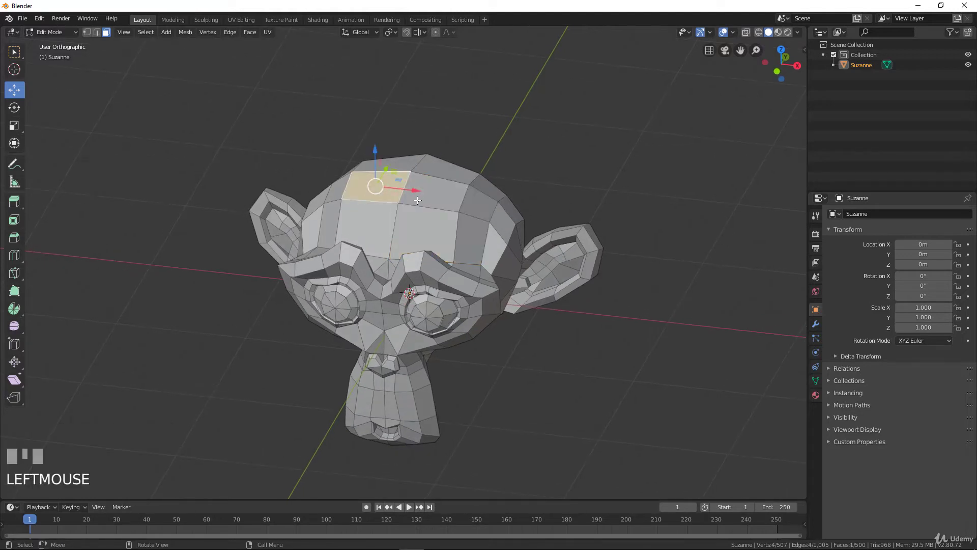
# - Add neighbouring crown faces to the selection and start moving them straight up
pyautogui.click(445, 199)
pyautogui.moveTo(424, 228); pyautogui.dragTo(396, 226)
pyautogui.click(381, 226)
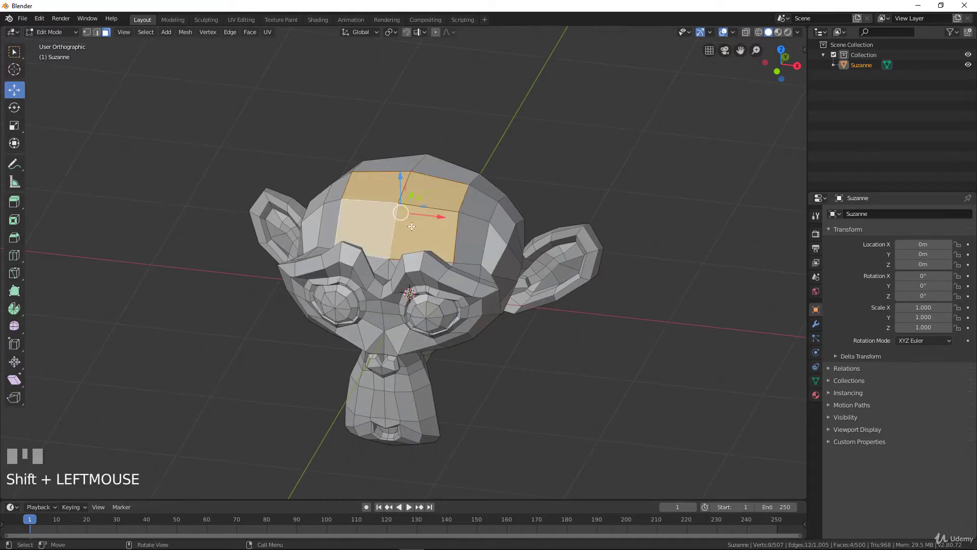
pyautogui.press('g')
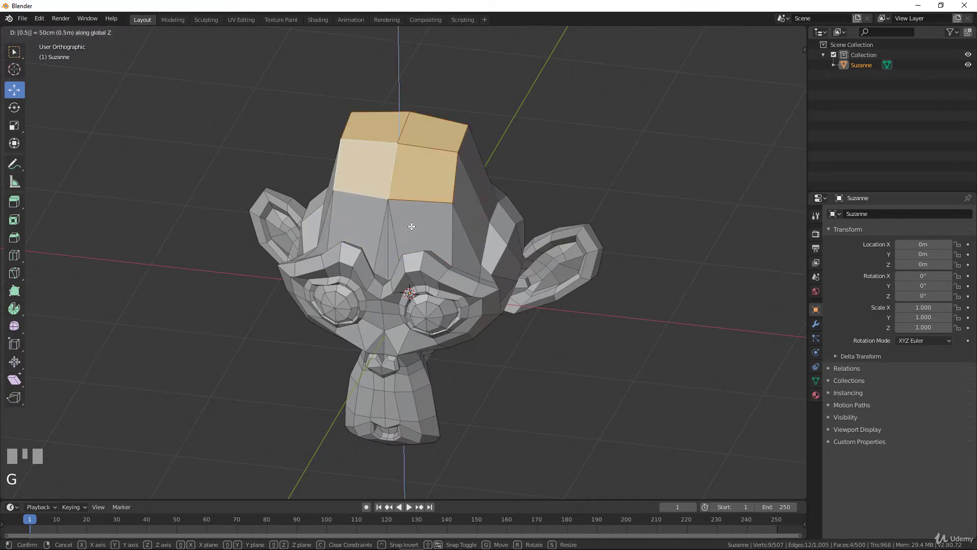
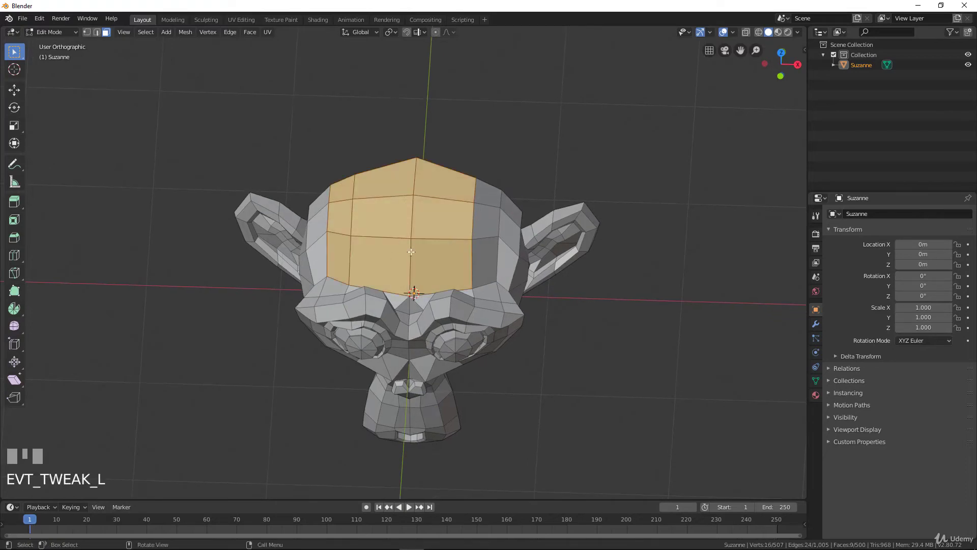
# - Add the front and left crown faces to the selection
pyautogui.click(457, 201)
pyautogui.moveTo(465, 239); pyautogui.dragTo(347, 217)
pyautogui.click(346, 217)
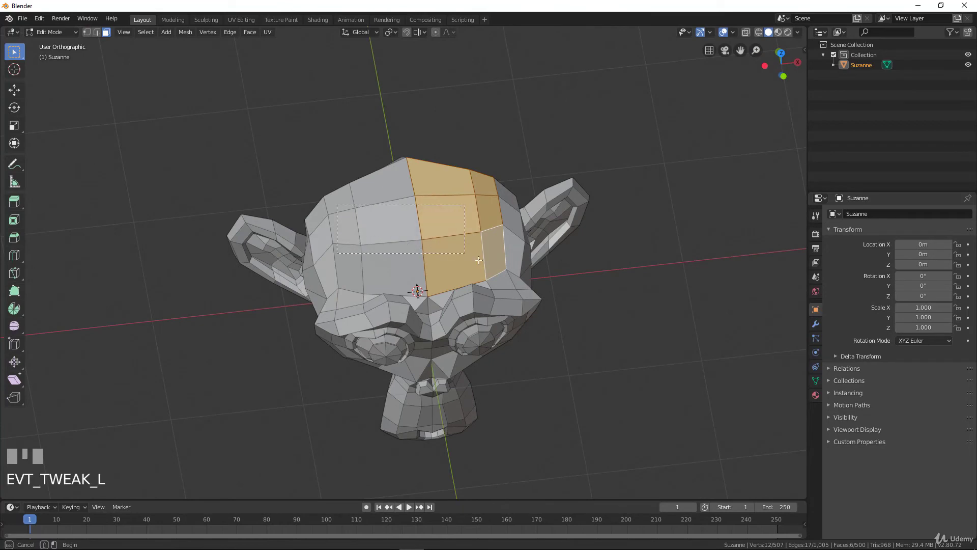
pyautogui.moveTo(431, 195); pyautogui.dragTo(436, 197)
pyautogui.click(501, 233)
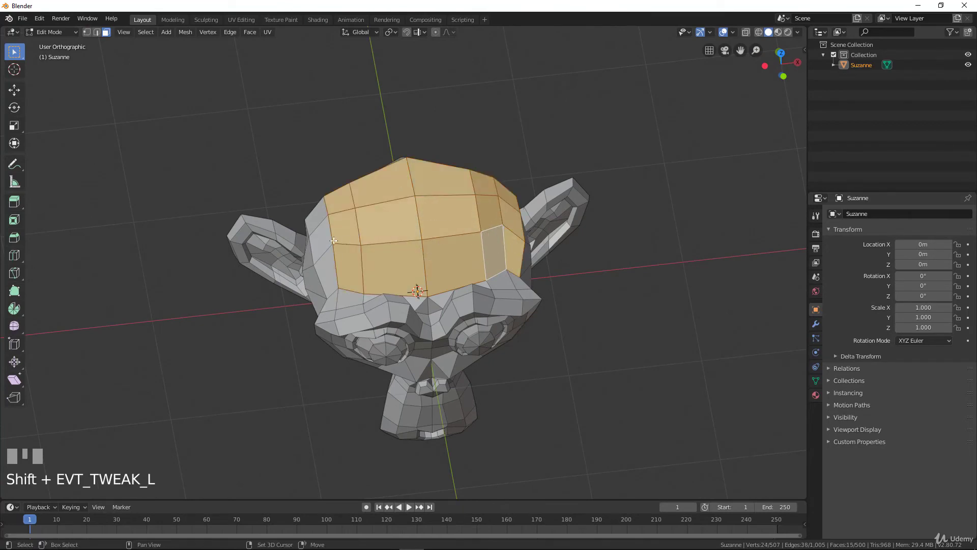
# - Orbit to the back of the head and add the remaining back crown faces to the selection
pyautogui.moveTo(334, 248); pyautogui.dragTo(333, 221)
pyautogui.moveTo(364, 244); pyautogui.dragTo(398, 228)
pyautogui.moveTo(398, 229); pyautogui.dragTo(407, 236)
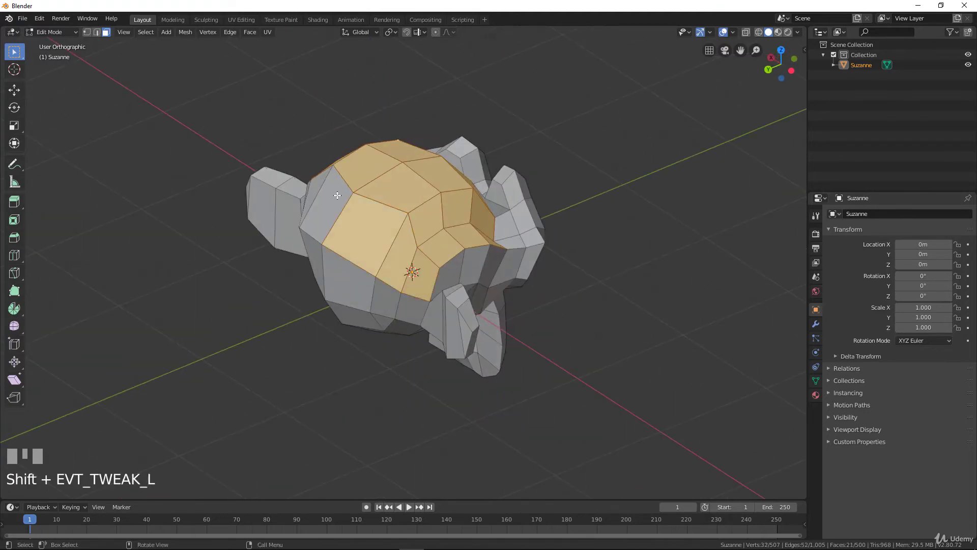
pyautogui.moveTo(356, 207); pyautogui.dragTo(370, 221)
pyautogui.moveTo(371, 221); pyautogui.dragTo(299, 208)
pyautogui.moveTo(299, 208); pyautogui.dragTo(319, 224)
pyautogui.moveTo(361, 220); pyautogui.dragTo(312, 252)
pyautogui.click(312, 252)
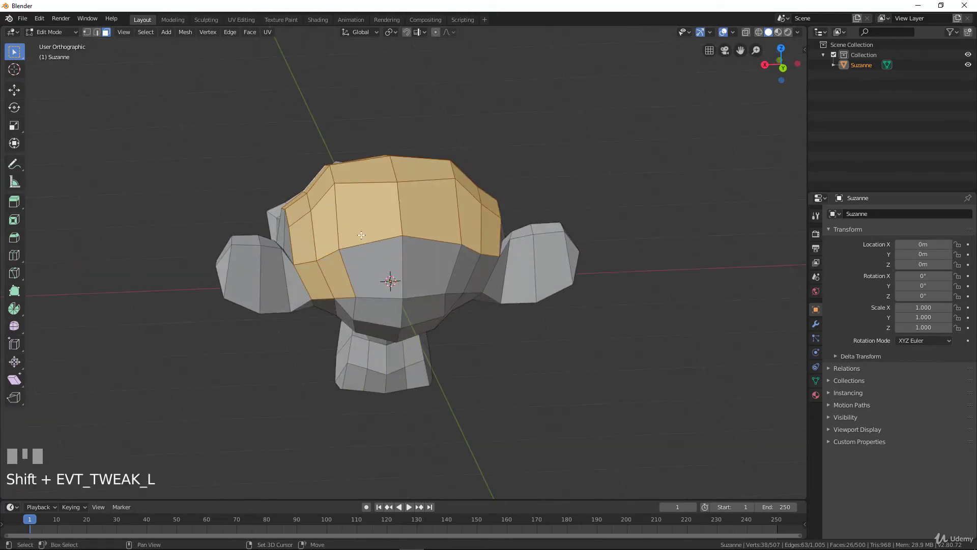
pyautogui.moveTo(382, 254); pyautogui.dragTo(437, 248)
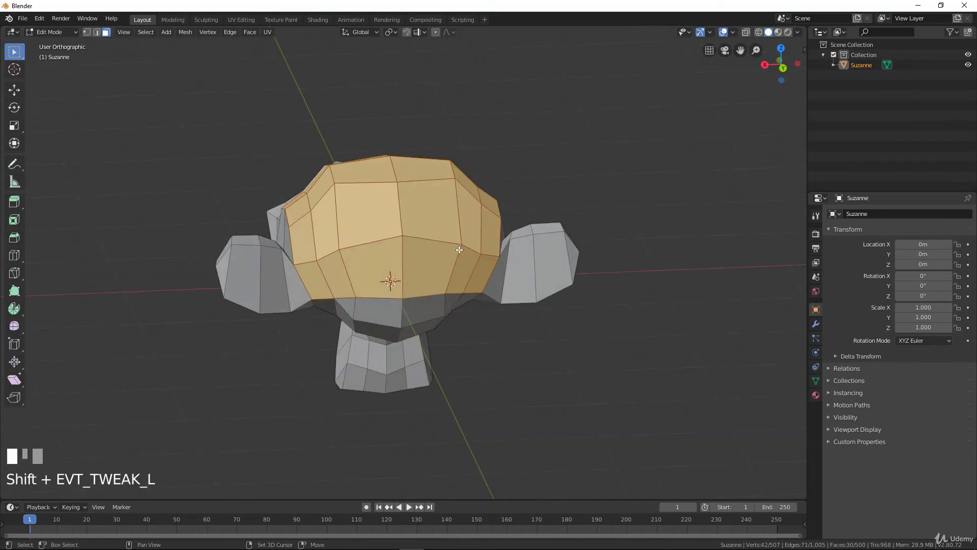
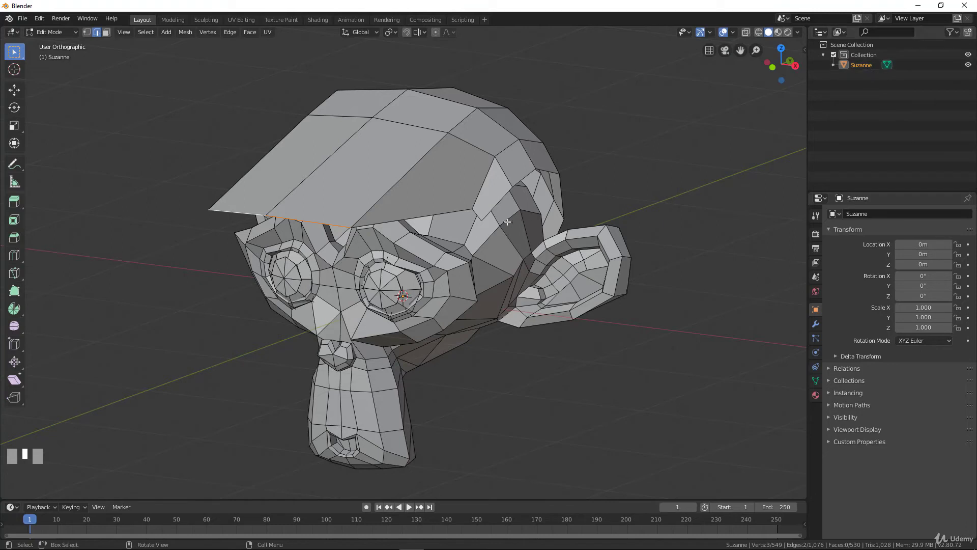
# - Inspect the capped head from several angles in Object Mode, cancelling a stray grab
pyautogui.press('Tab')
pyautogui.moveTo(500, 218); pyautogui.dragTo(471, 230)
pyautogui.scroll(-3)
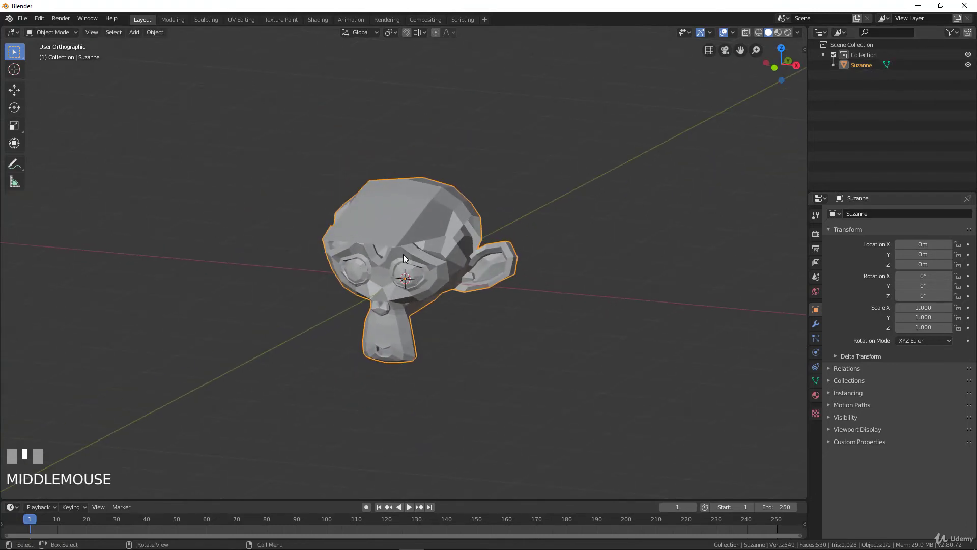
pyautogui.press('g')
pyautogui.rightClick(456, 286)
pyautogui.moveTo(404, 243); pyautogui.dragTo(383, 260)
pyautogui.scroll(3)
pyautogui.middleClick(374, 234)
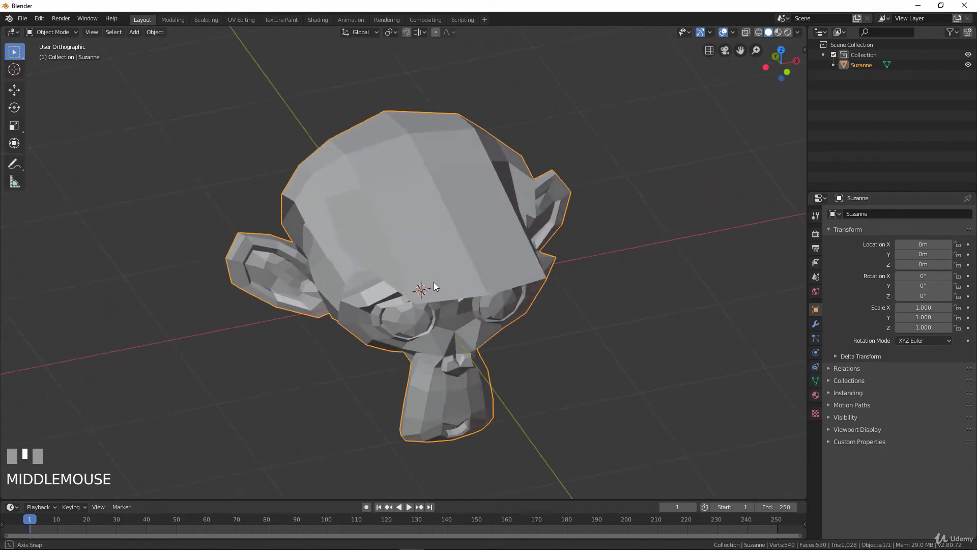
pyautogui.moveTo(380, 272); pyautogui.dragTo(46, 424)
# - Select the connected cap faces in Edit Mode and separate them into a new object
pyautogui.press('Tab')
pyautogui.press('l')
pyautogui.click(46, 423)
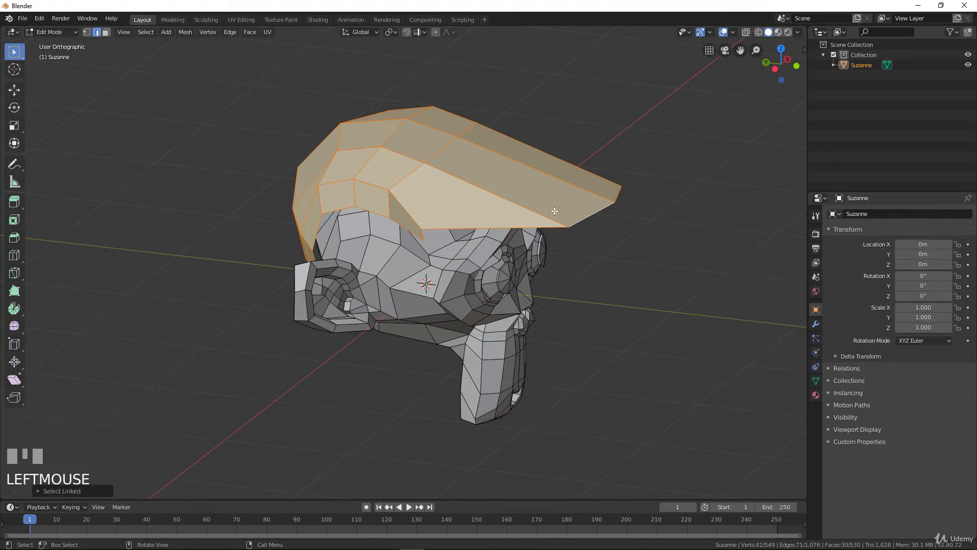
pyautogui.moveTo(542, 204); pyautogui.dragTo(372, 294)
pyautogui.press('Tab')
pyautogui.click(372, 294)
pyautogui.click(376, 200)
# - Select the new Suzanne.001 cap object in the Outliner for renaming
pyautogui.moveTo(350, 220); pyautogui.dragTo(868, 82)
pyautogui.click(868, 82)
pyautogui.moveTo(869, 82); pyautogui.dragTo(688, 129)
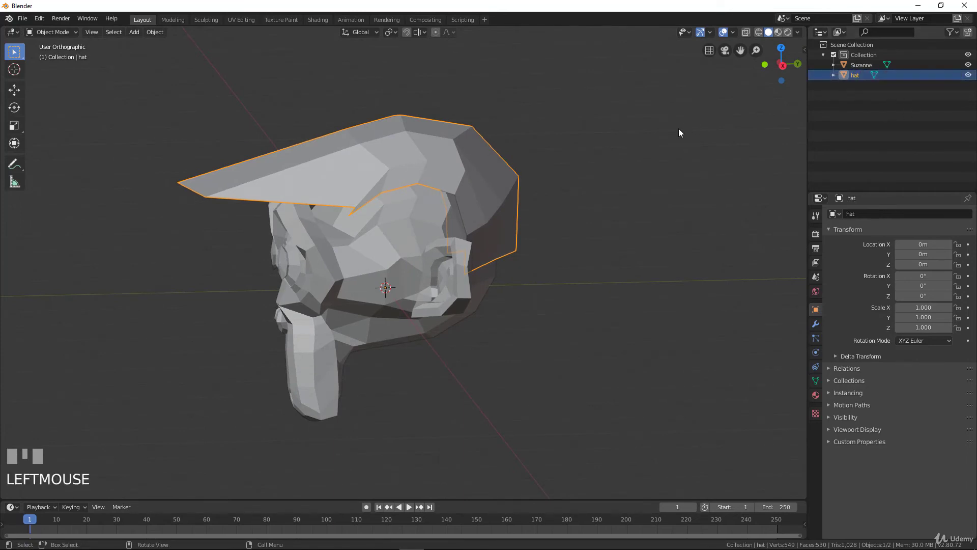
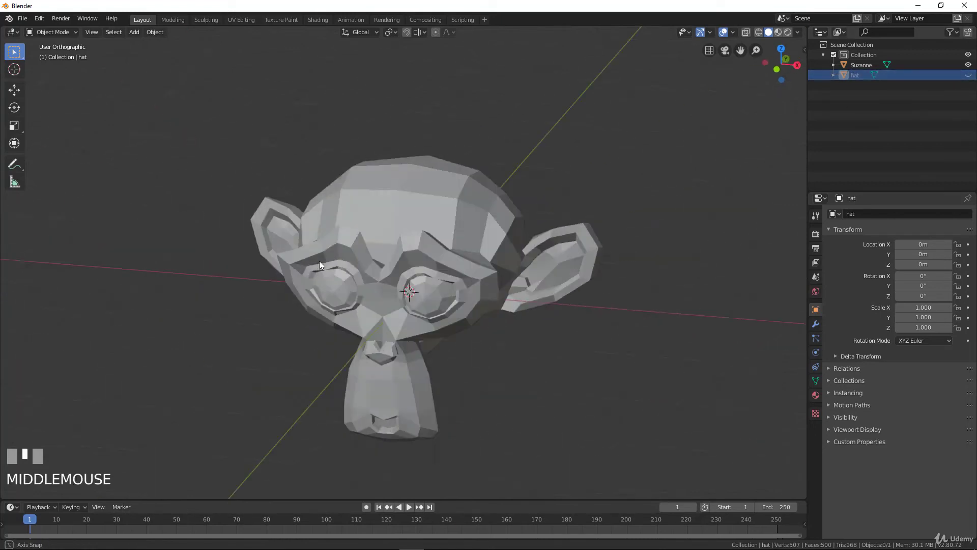
# - Hide the hat object and make Suzanne's head the active object again
pyautogui.click(972, 78)
pyautogui.click(973, 79)
pyautogui.moveTo(525, 243); pyautogui.dragTo(431, 225)
pyautogui.click(430, 225)
pyautogui.scroll(-3)
pyautogui.moveTo(428, 264); pyautogui.dragTo(109, 35)
# - Enter Edit Mode on the head in vertex select and pick two vertices on the crown
pyautogui.press('Tab')
pyautogui.scroll(3)
pyautogui.click(109, 35)
pyautogui.moveTo(455, 215); pyautogui.dragTo(89, 38)
pyautogui.click(89, 38)
pyautogui.click(413, 167)
# - Try deleting the selected crown vertices, undo it, and select a crown edge instead
pyautogui.moveTo(396, 225); pyautogui.dragTo(478, 194)
pyautogui.press('x')
pyautogui.press('ctrl+z')
pyautogui.click(479, 194)
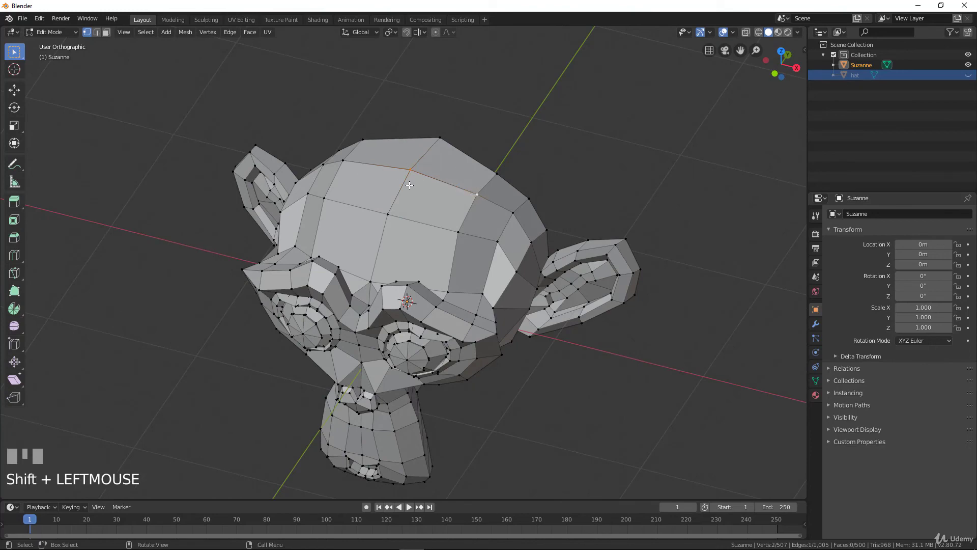
# - Delete the selected crown edge, undo it, and reopen the delete/dissolve options for it
pyautogui.press('x')
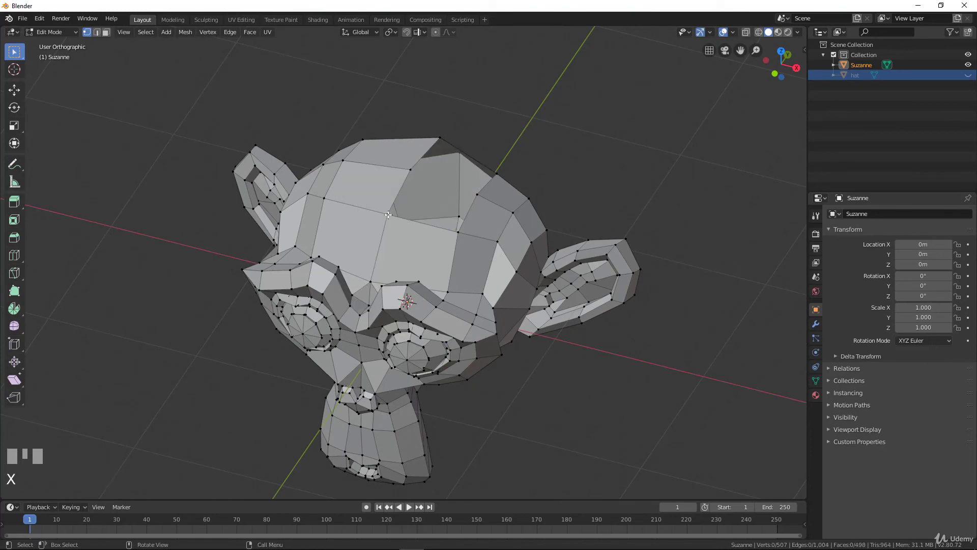
pyautogui.moveTo(409, 215); pyautogui.dragTo(480, 209)
pyautogui.press('ctrl+z')
pyautogui.moveTo(479, 209); pyautogui.dragTo(425, 207)
pyautogui.moveTo(408, 205); pyautogui.dragTo(427, 199)
pyautogui.press('x')
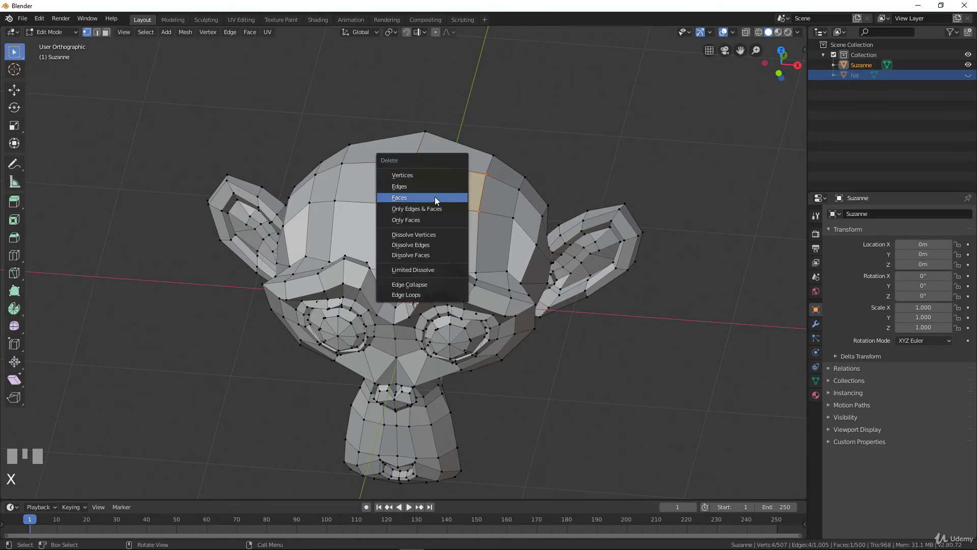
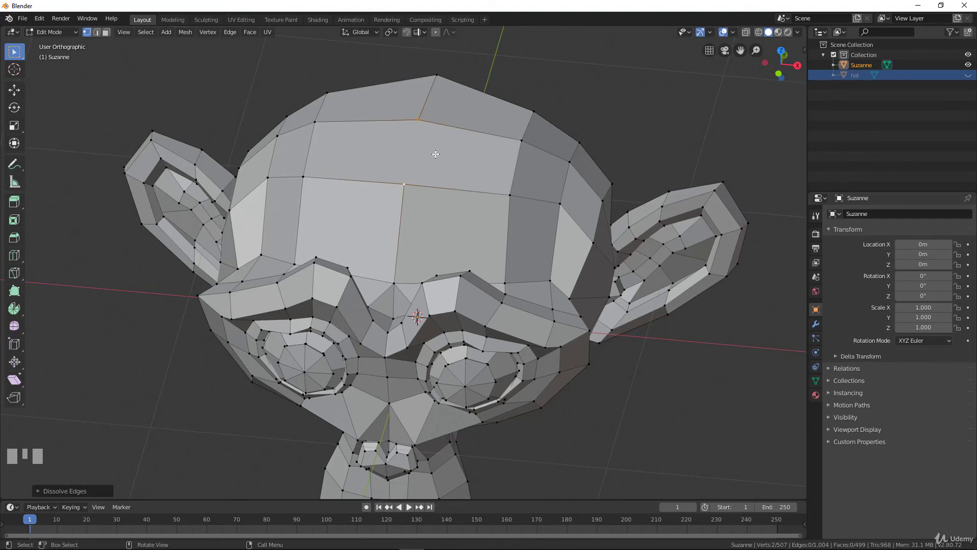
# - Undo the edge dissolve and select several vertices across the restored crown grid
pyautogui.press('ctrl+z')
pyautogui.moveTo(436, 158); pyautogui.dragTo(321, 118)
pyautogui.moveTo(321, 118); pyautogui.dragTo(368, 109)
pyautogui.click(418, 93)
pyautogui.moveTo(498, 151); pyautogui.dragTo(525, 141)
pyautogui.click(524, 142)
pyautogui.click(530, 189)
pyautogui.click(520, 242)
# - Trial-delete the selected crown vertices, undo it, and reselect the central crown vertex
pyautogui.moveTo(330, 245); pyautogui.dragTo(330, 216)
pyautogui.moveTo(321, 188); pyautogui.dragTo(322, 204)
pyautogui.click(311, 259)
pyautogui.moveTo(387, 208); pyautogui.dragTo(414, 146)
pyautogui.press('x')
pyautogui.press('ctrl+z')
pyautogui.scroll(-3)
pyautogui.scroll(3)
pyautogui.click(413, 146)
pyautogui.click(377, 211)
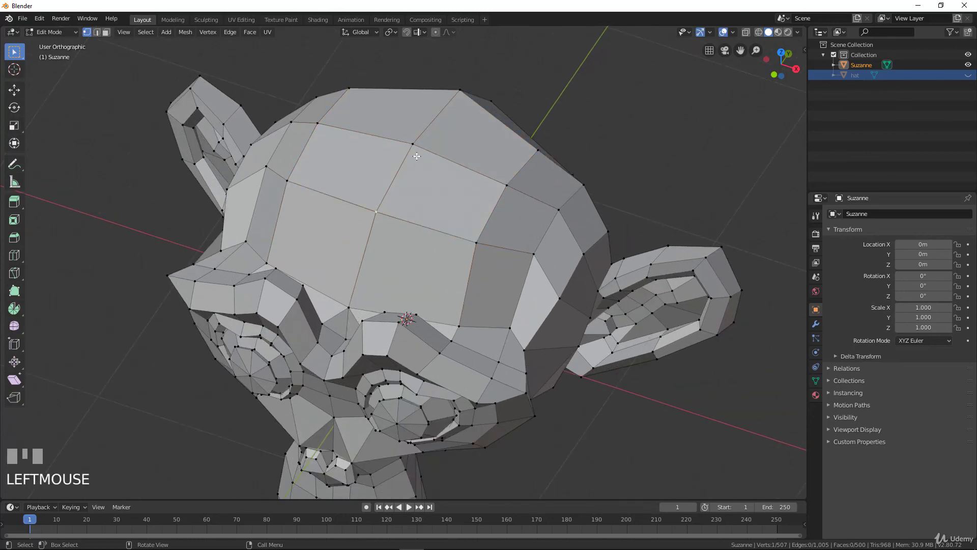
# - Clear the crown selection and switch the select mode from vertices to edges
pyautogui.press('Tab')
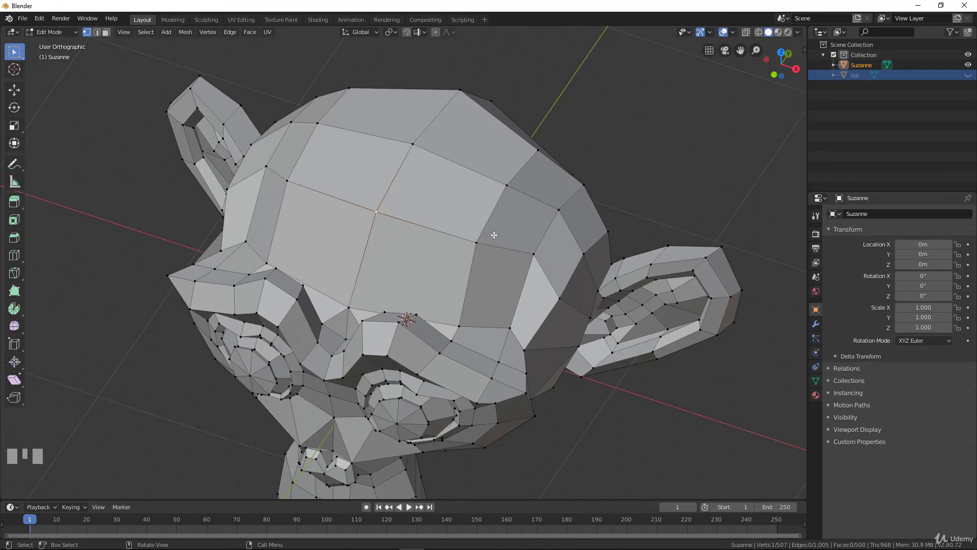
pyautogui.click(98, 37)
pyautogui.click(109, 34)
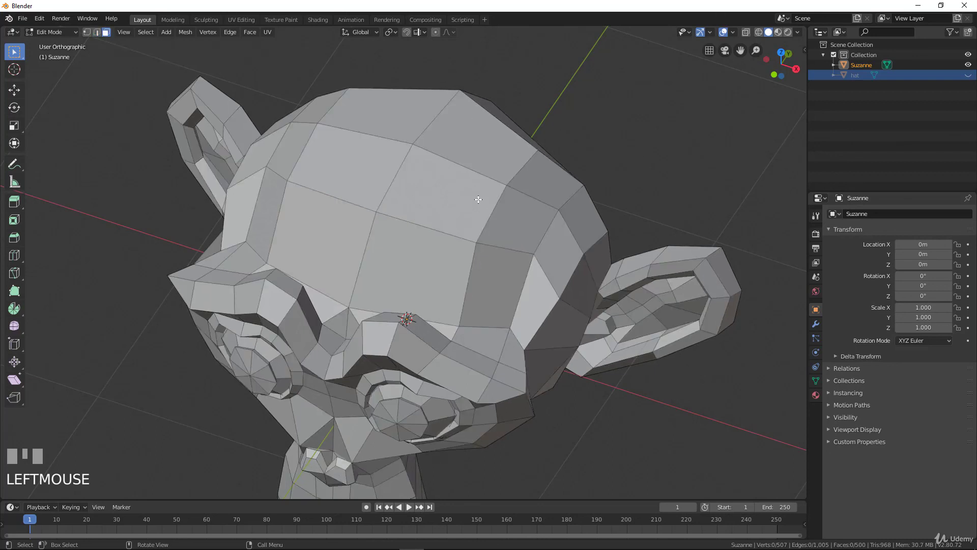